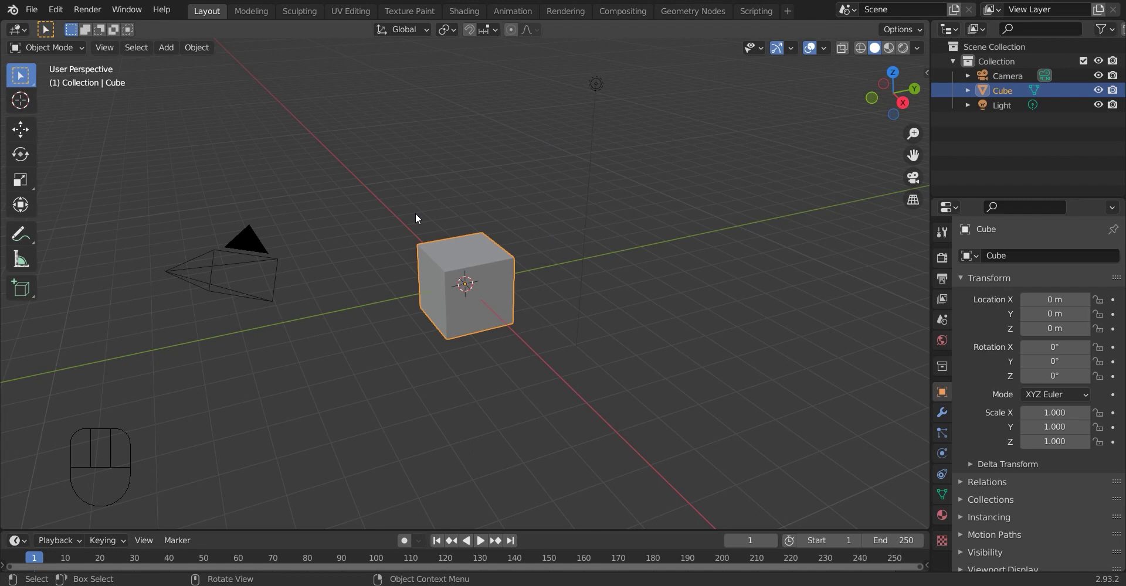
# Delete the default cube, camera and light, then add a larger low-poly cylinder at the origin
pyautogui.press('a')
pyautogui.press('Delete')
pyautogui.press('shift+a')
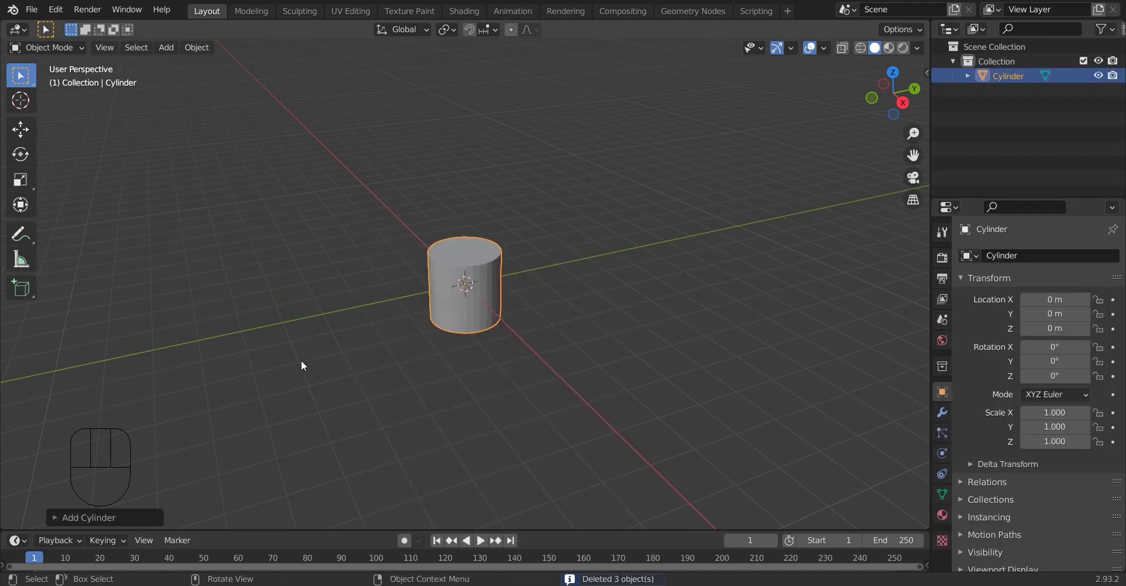
pyautogui.click(115, 523)
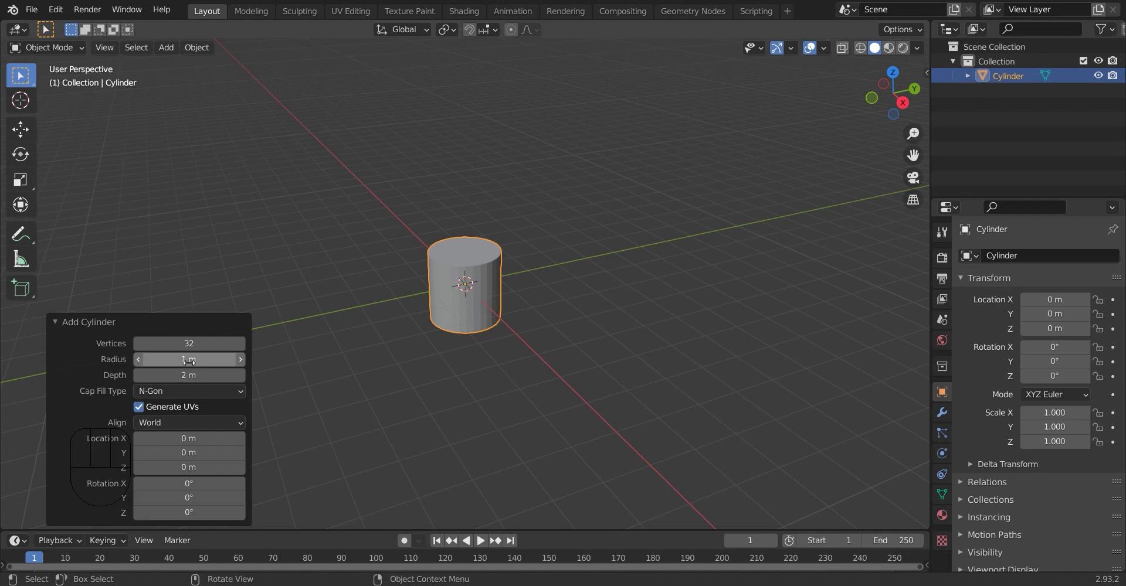
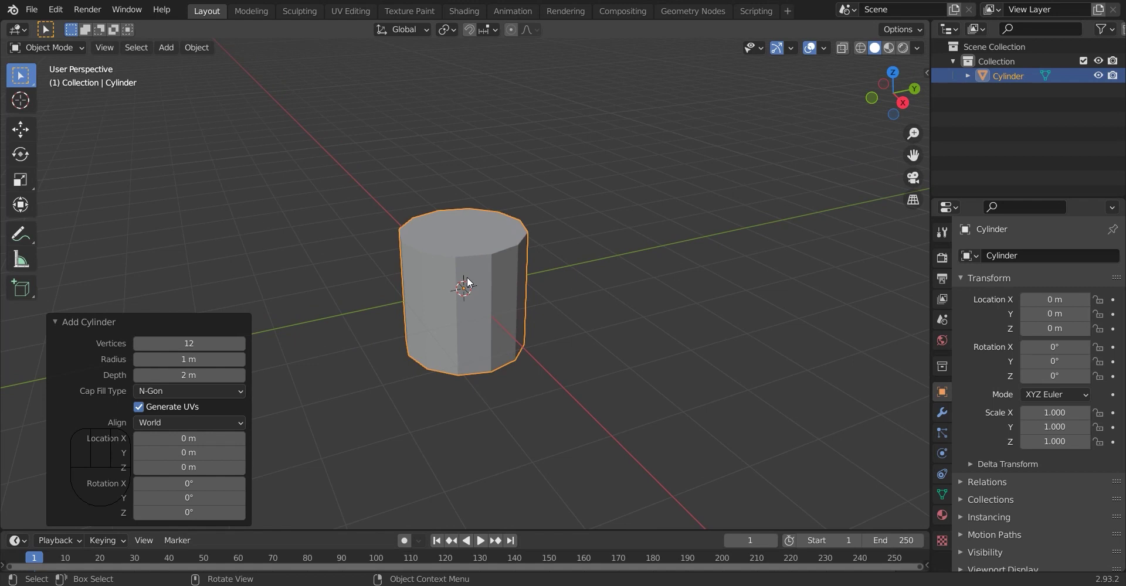
# In Edit Mode, front view, cut three horizontal edge loops around the cylinder
pyautogui.press('Tab')
pyautogui.click(873, 109)
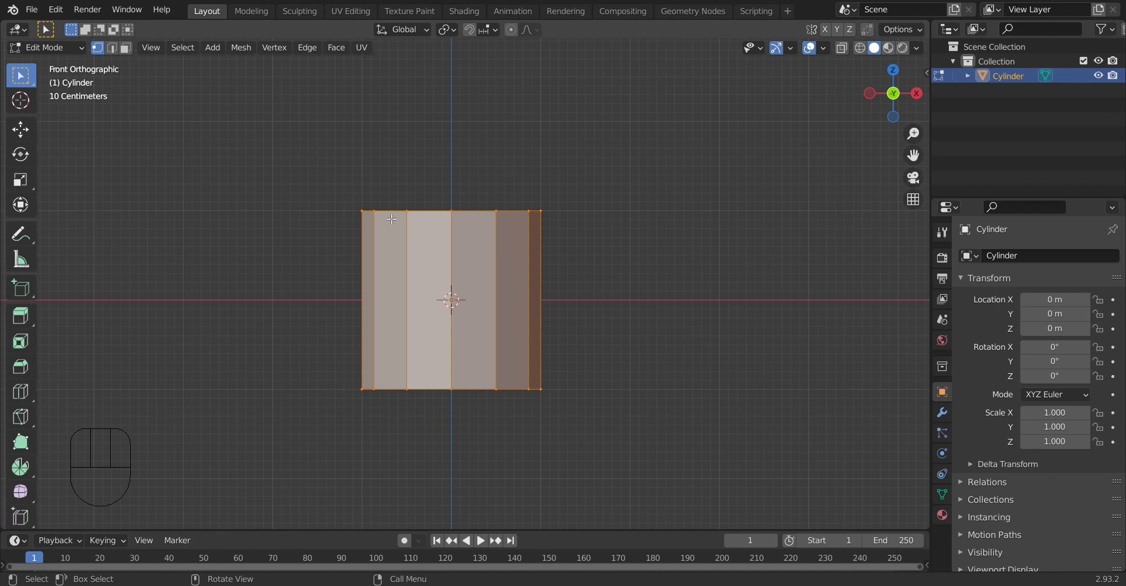
pyautogui.press('ctrl+r')
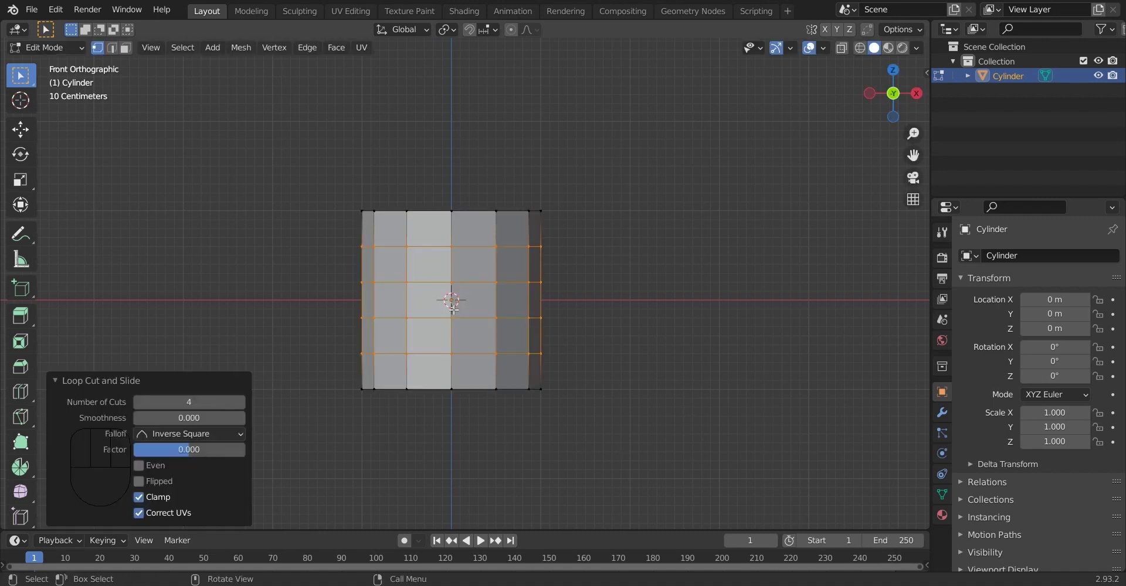
# With proportional editing on, scale the middle edge ring outward into a barrel shape
pyautogui.click(516, 30)
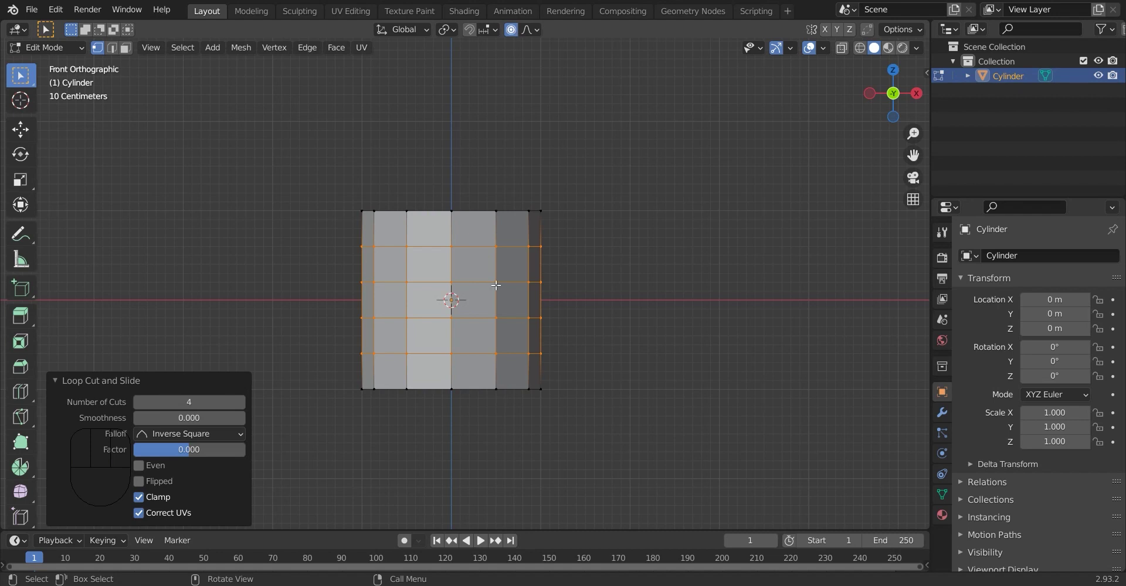
pyautogui.click(480, 275)
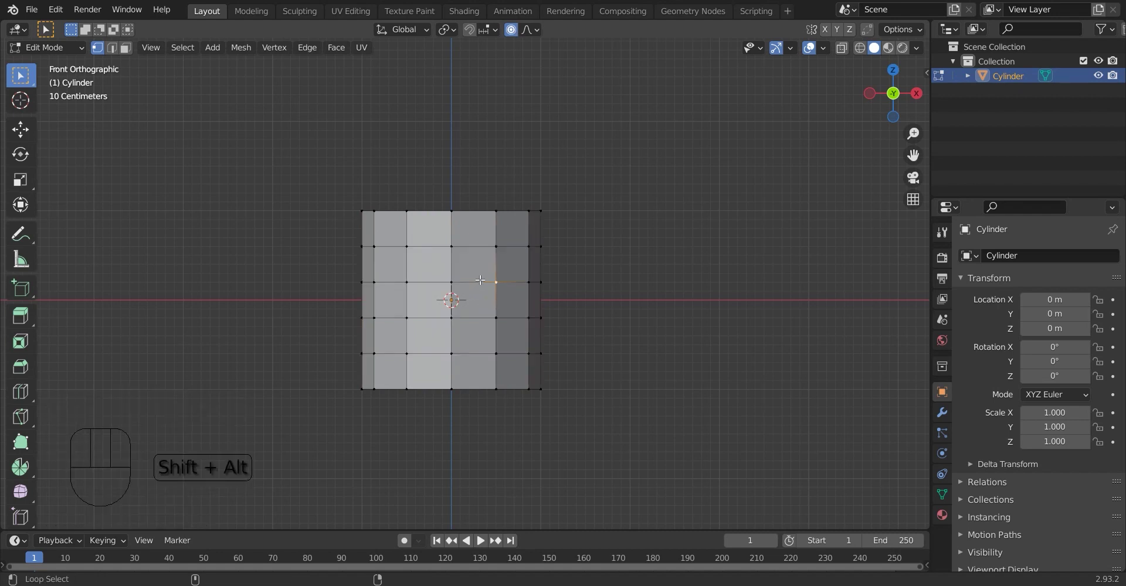
pyautogui.click(483, 317)
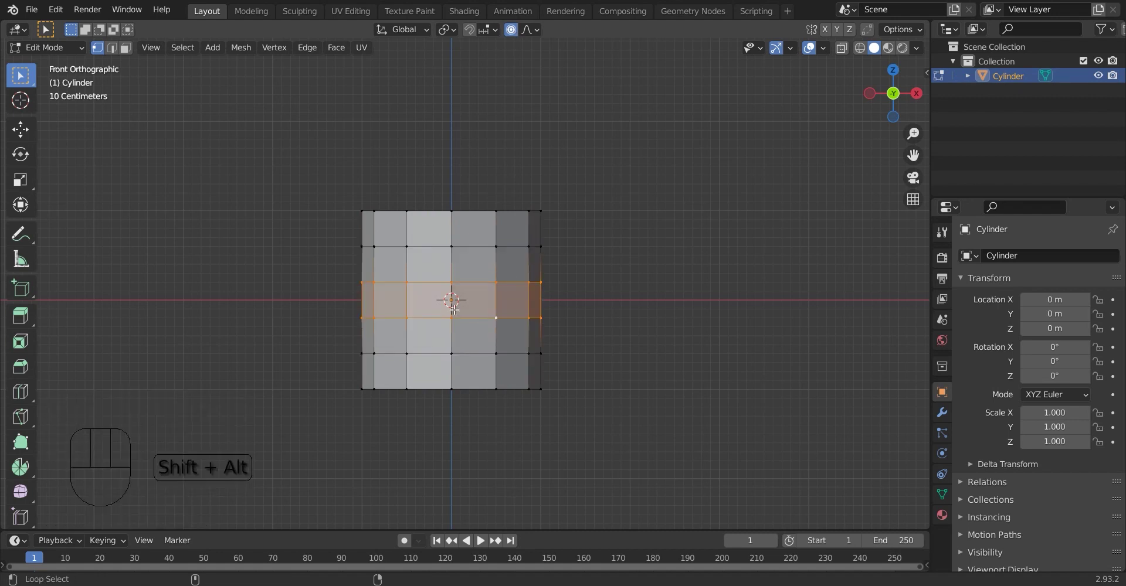
pyautogui.press('s')
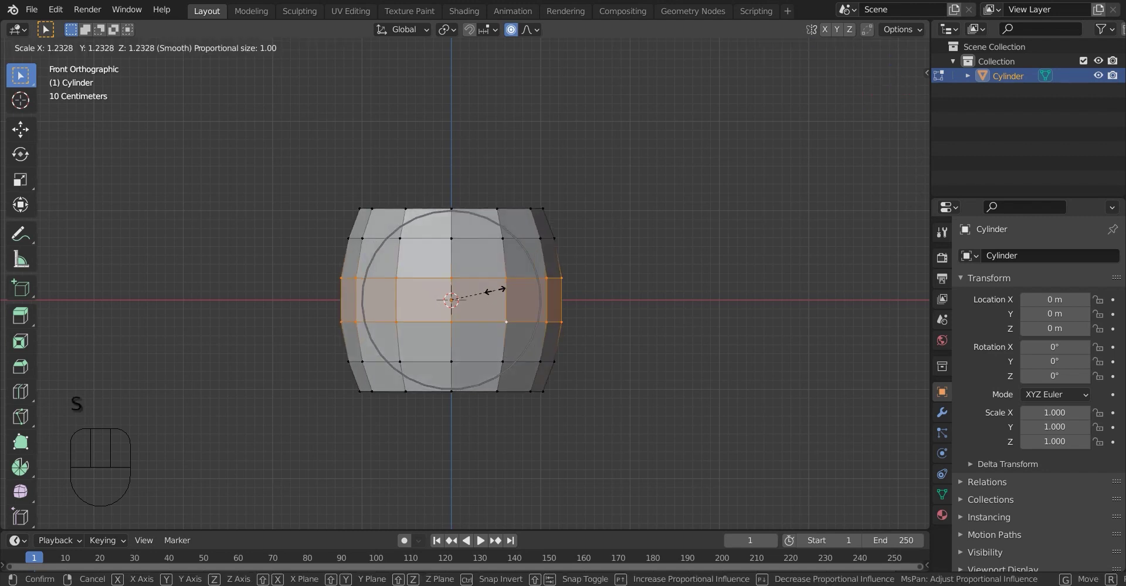
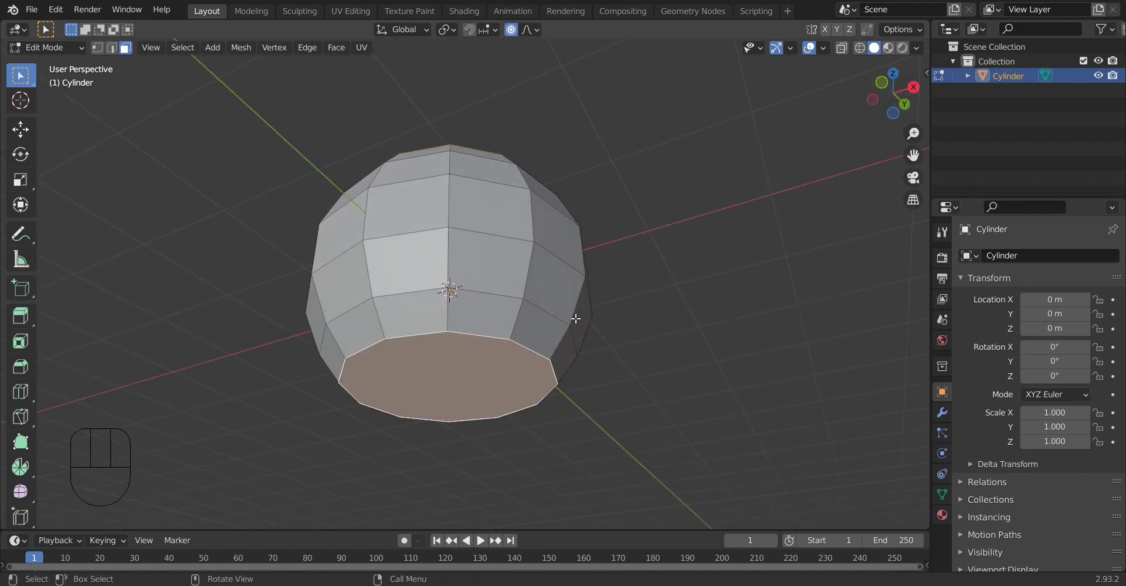
# Inset the cylinder's bottom face and switch proportional editing off
pyautogui.press('s')
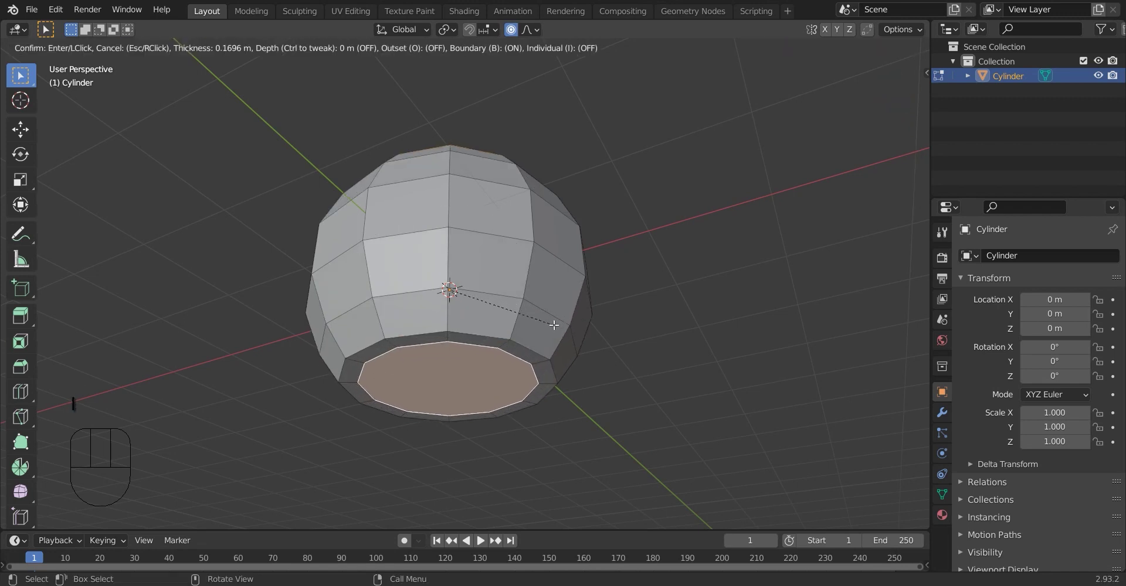
pyautogui.press('s')
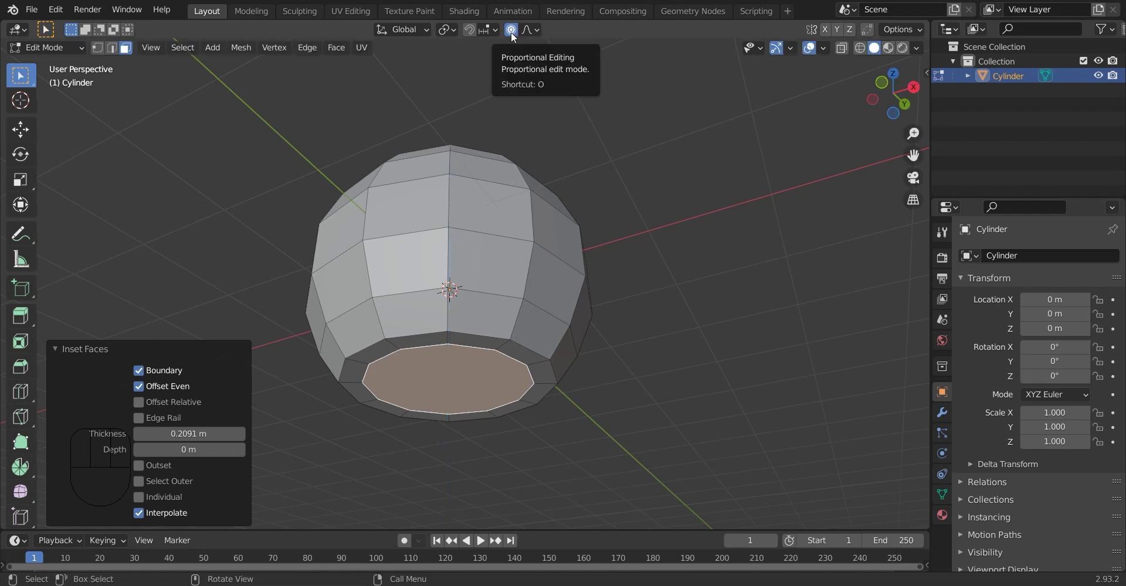
pyautogui.click(516, 35)
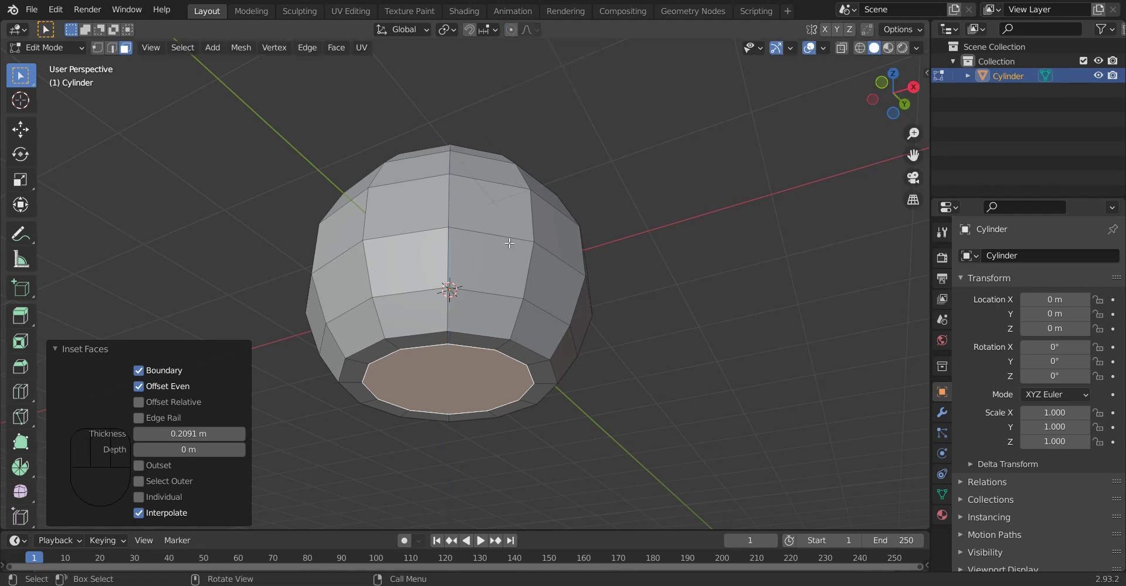
# Scale the body slightly taller along Z and check it from the front view
pyautogui.press('d')
pyautogui.press('z')
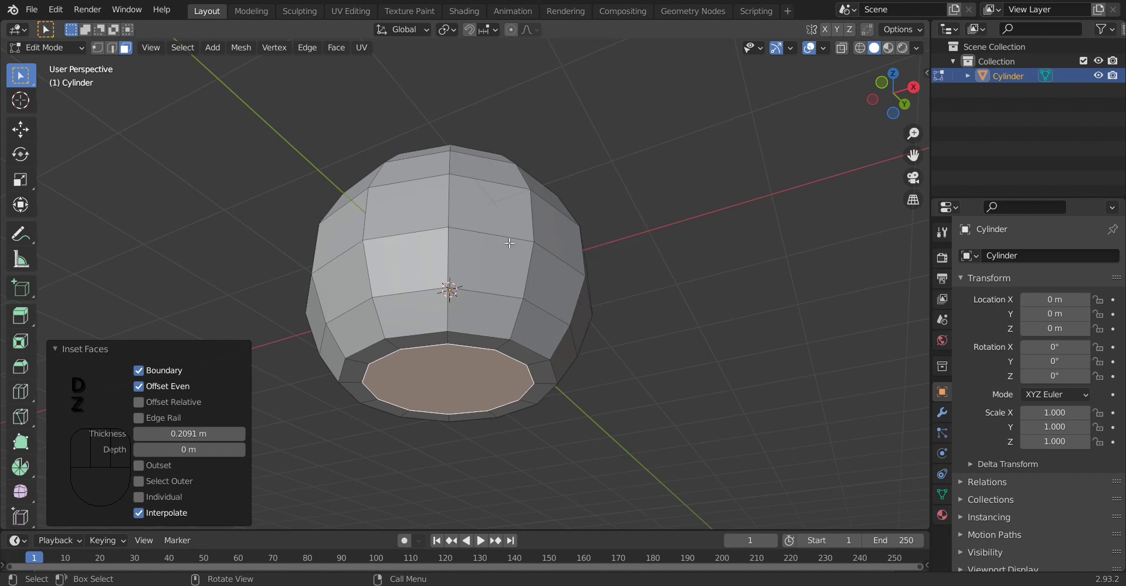
pyautogui.press('s')
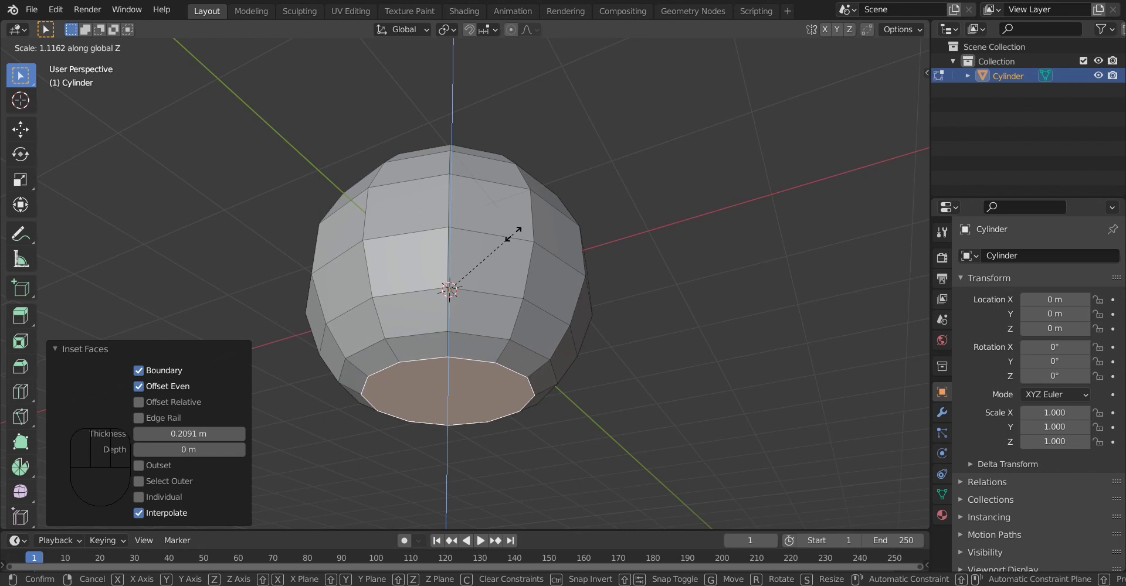
pyautogui.click(885, 88)
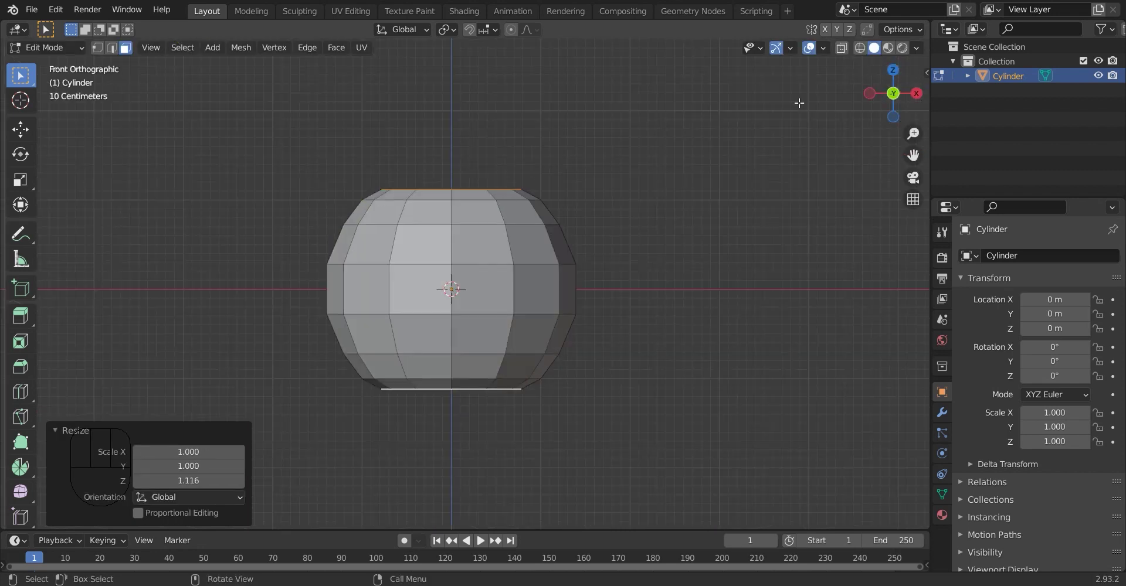
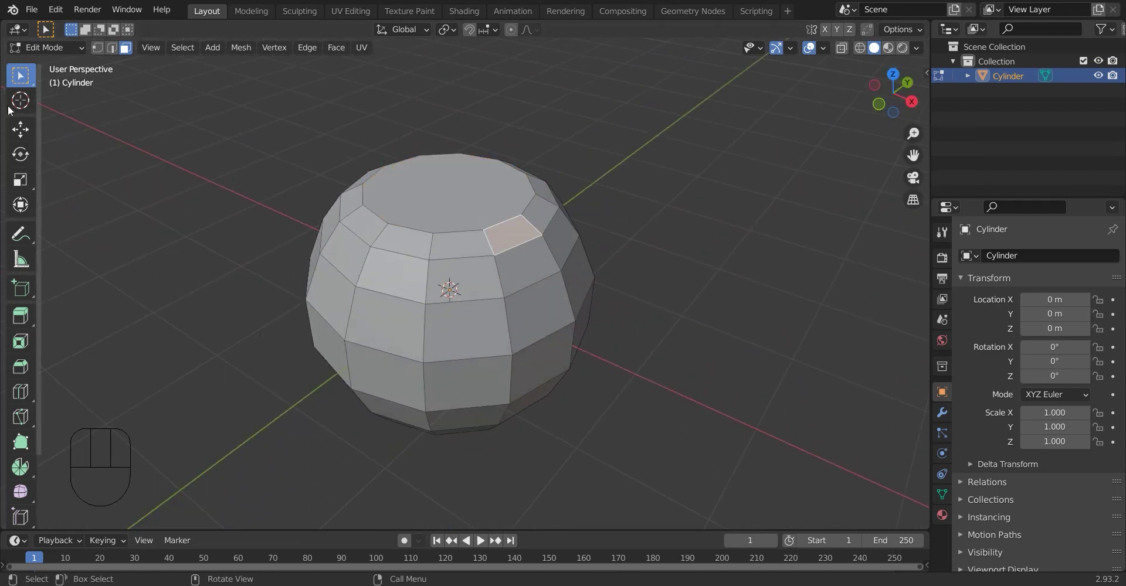
# In edge select mode, bevel the vertical edge loops into narrow doubled strips for the ribs
pyautogui.click(117, 53)
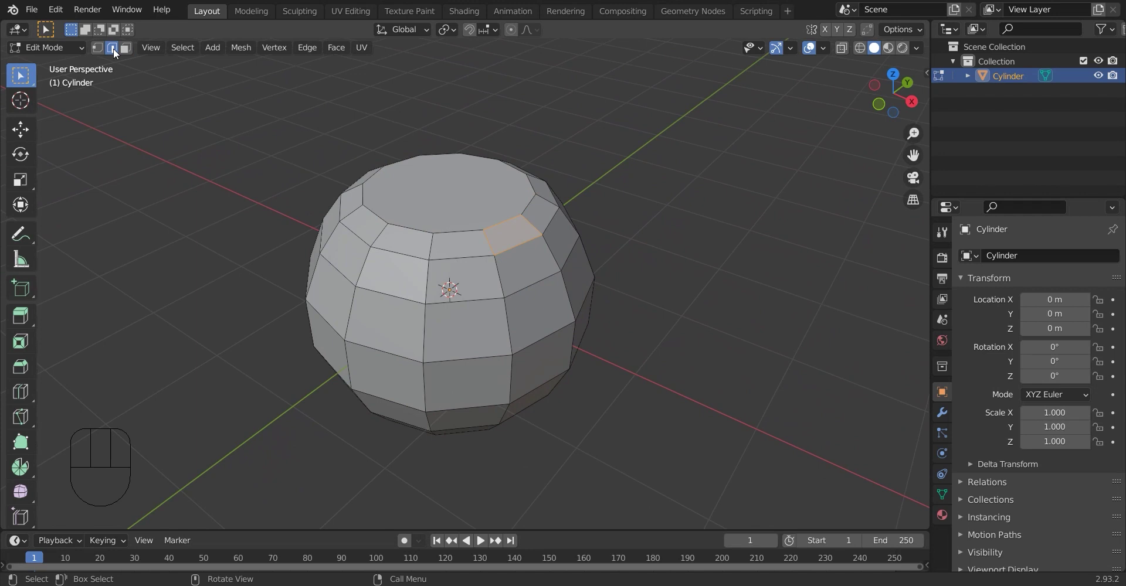
pyautogui.click(479, 243)
pyautogui.click(489, 237)
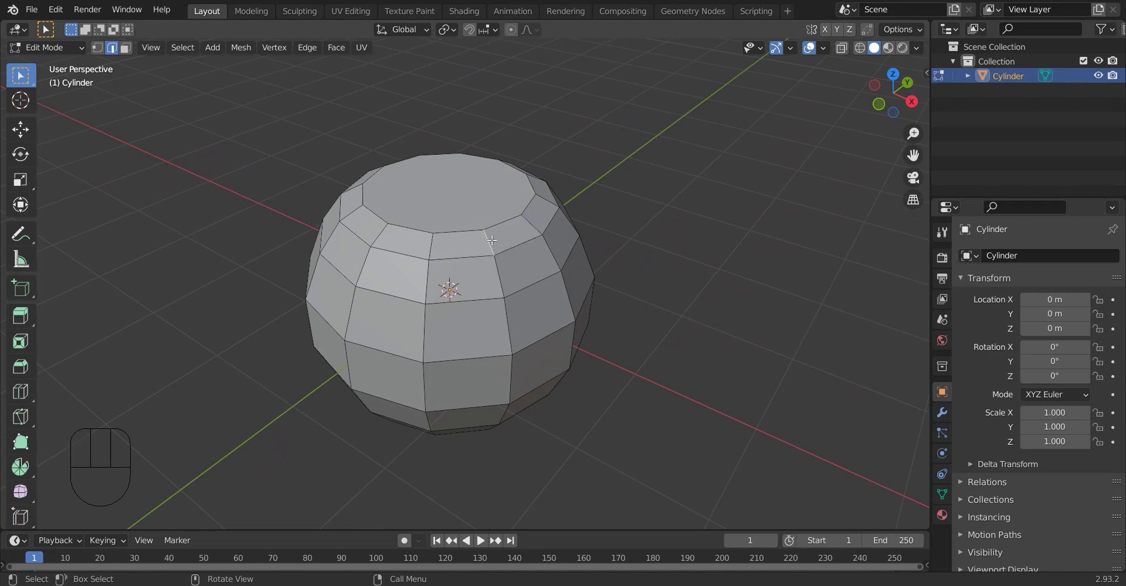
pyautogui.click(491, 235)
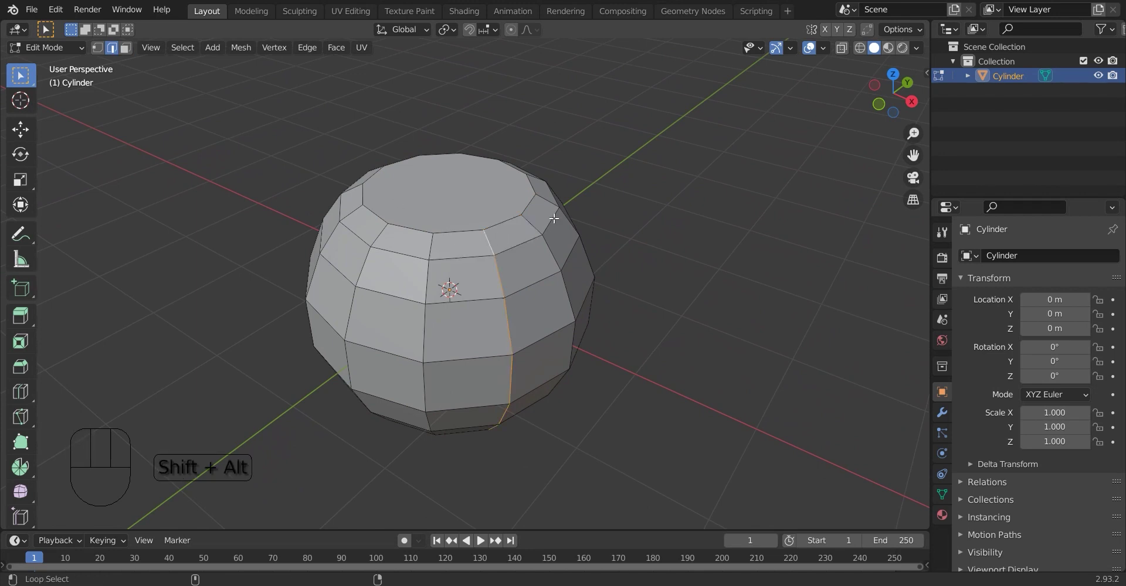
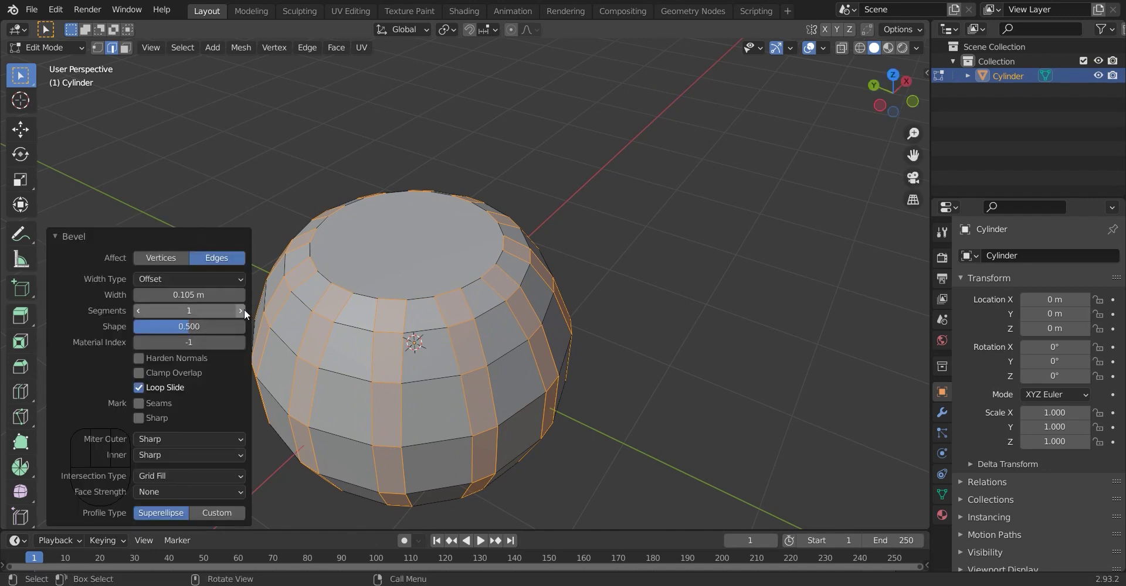
pyautogui.click(249, 312)
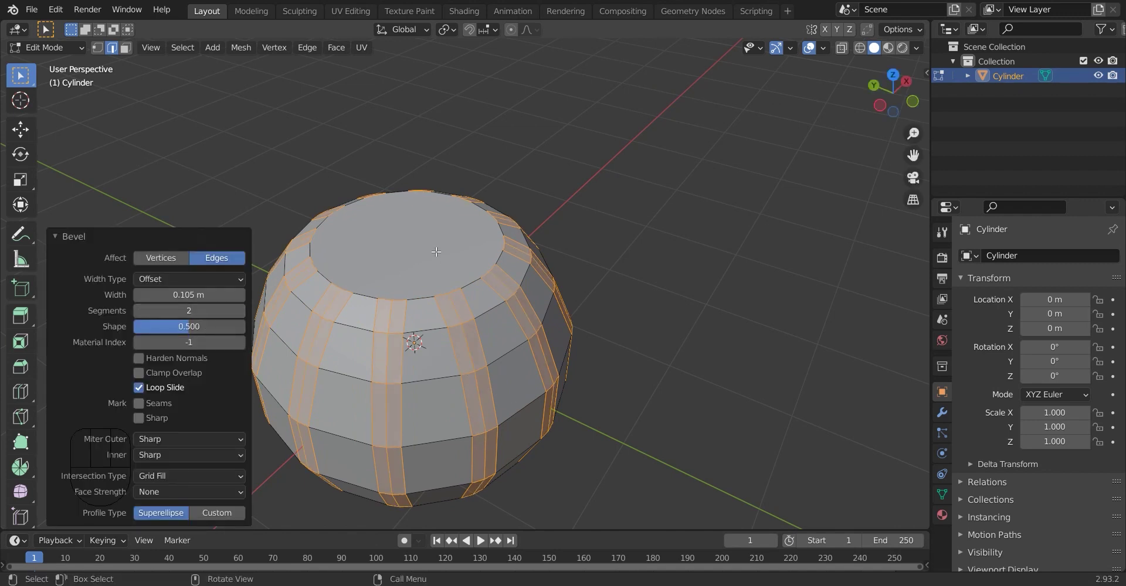
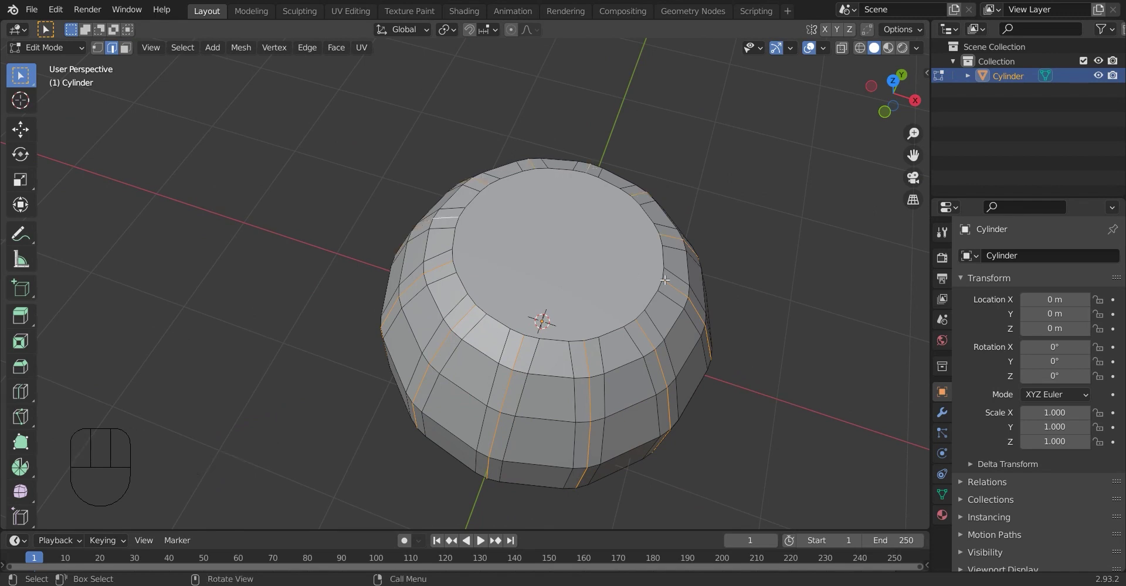
# Confirm the inward grooves and add a Subdivision Surface modifier with viewport level 2
pyautogui.press('s')
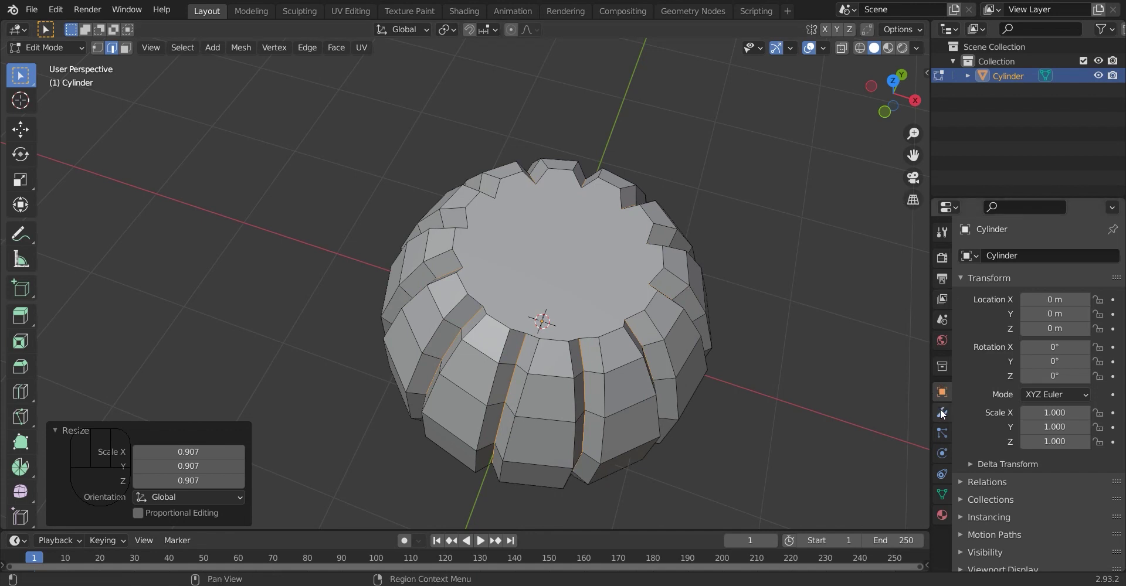
pyautogui.click(946, 414)
pyautogui.moveTo(1006, 259); pyautogui.dragTo(947, 391)
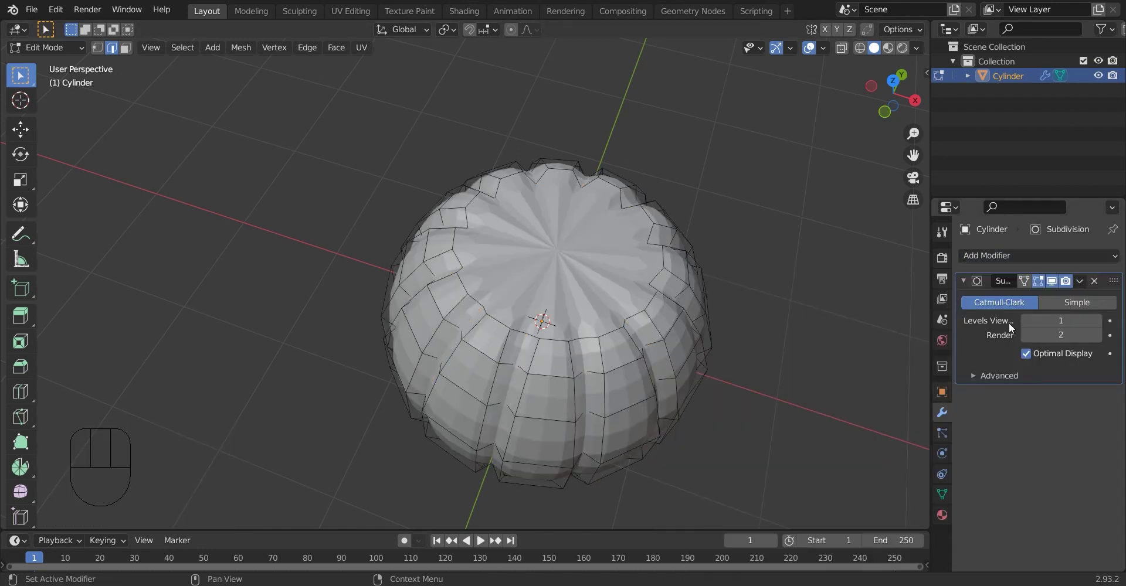
pyautogui.click(1099, 325)
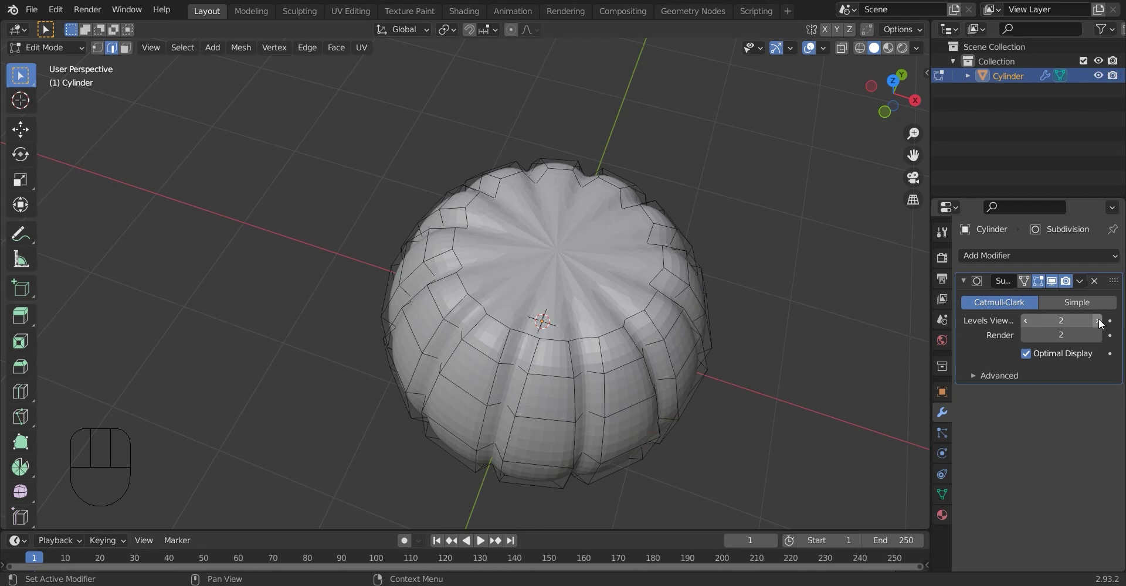
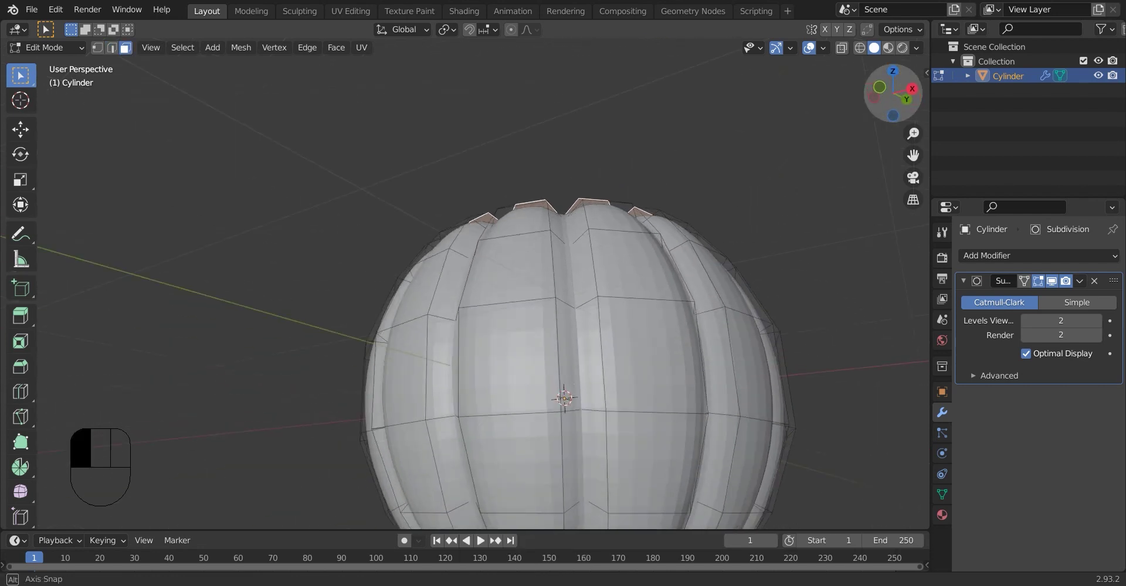
# Fill and inset the top rim, then flatten the new cap face into an even circle
pyautogui.click(656, 378)
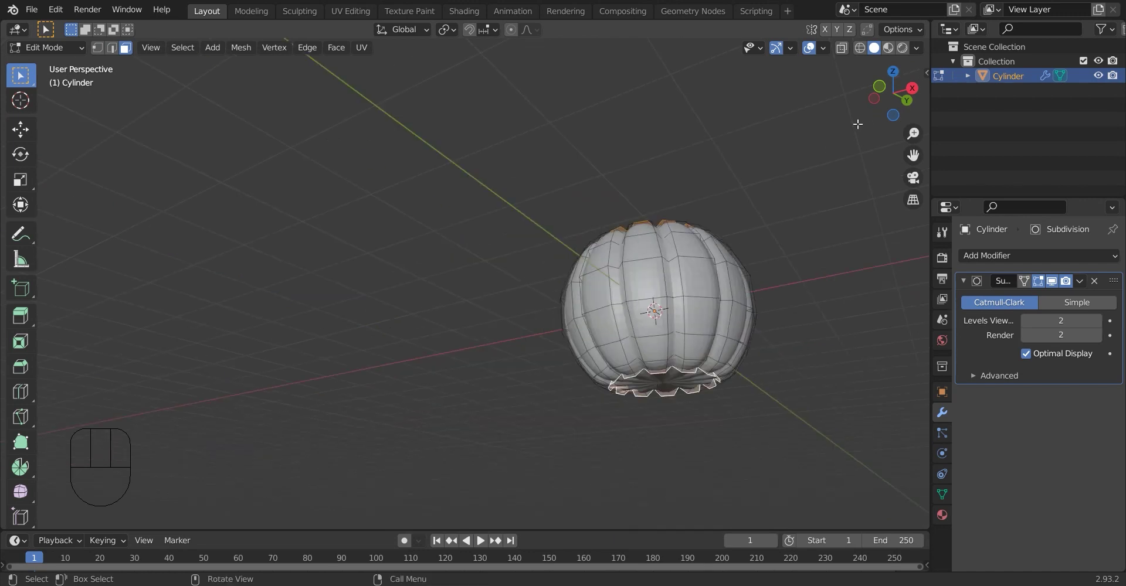
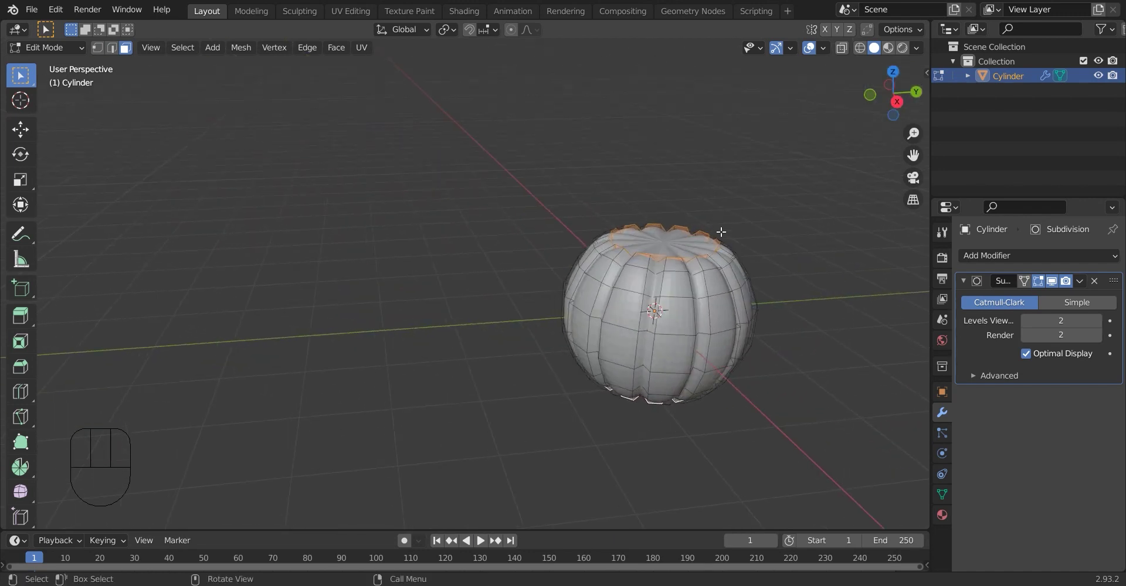
pyautogui.press('i')
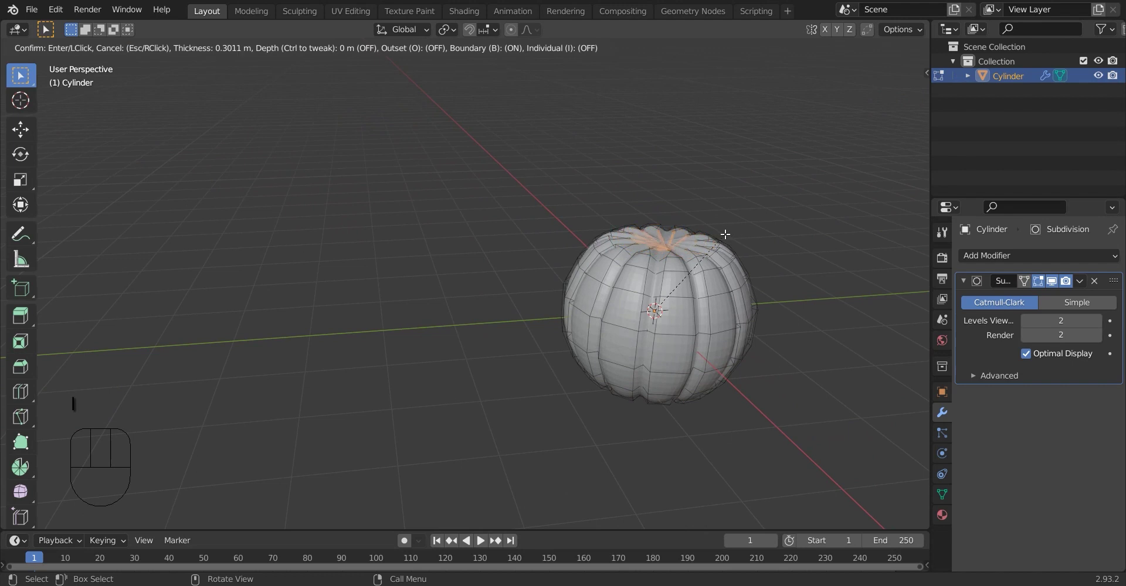
pyautogui.press('s')
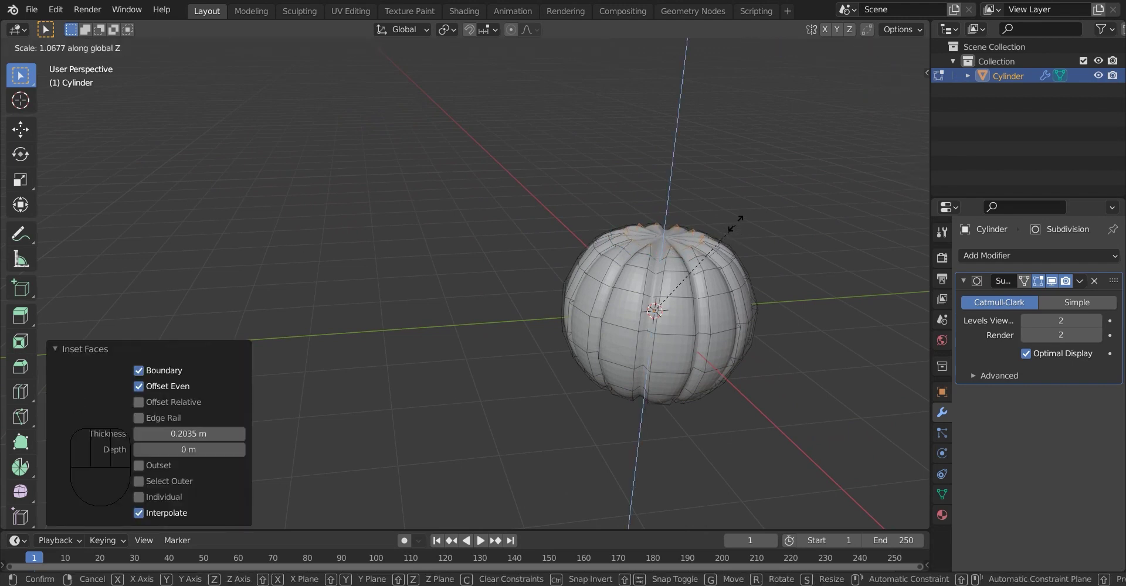
pyautogui.moveTo(680, 236); pyautogui.dragTo(741, 251)
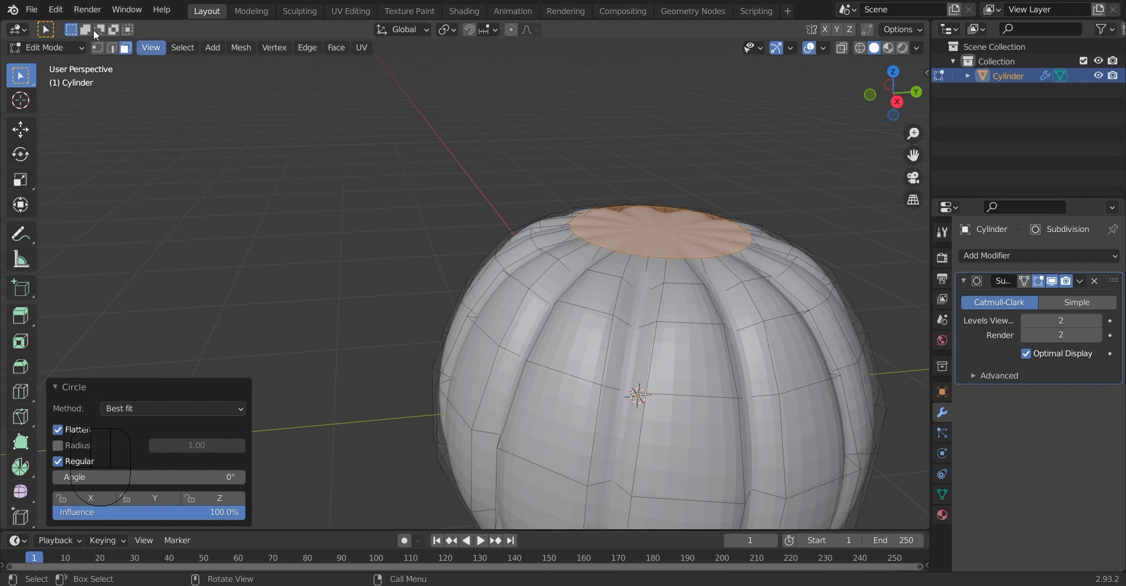
# Bring up Blender's Preferences window from the Edit menu
pyautogui.moveTo(45, 18); pyautogui.dragTo(124, 191)
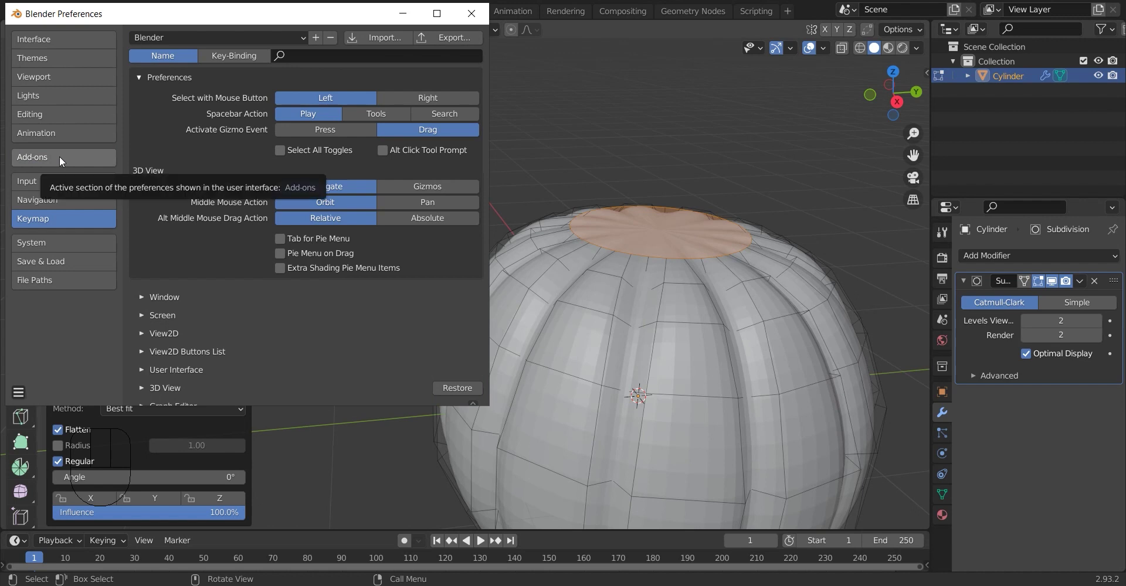
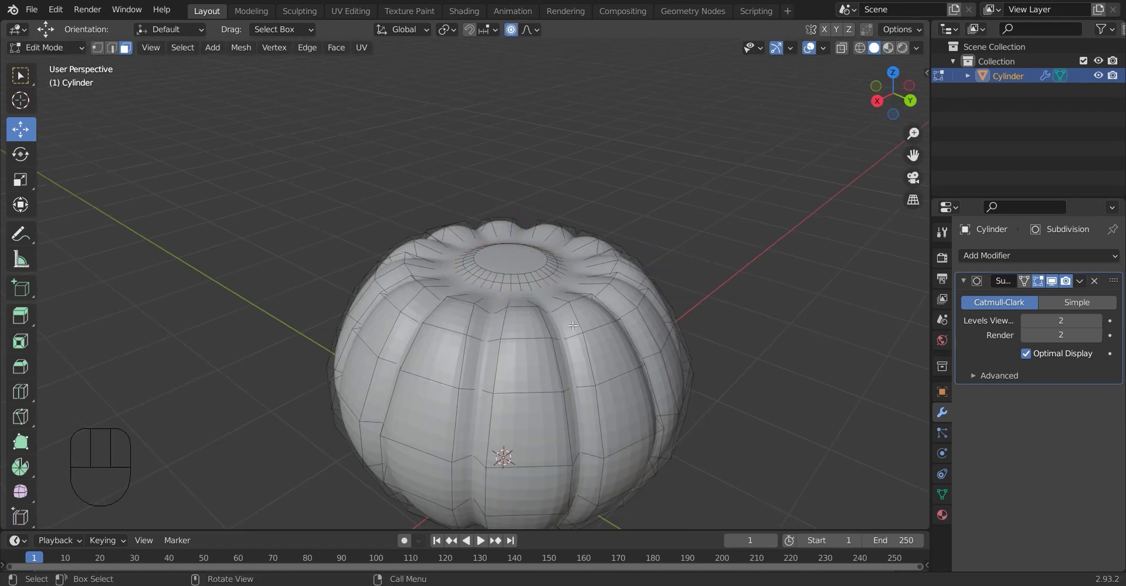
# Return to Object Mode and frame the pumpkin closer in the viewport
pyautogui.press('Tab')
pyautogui.moveTo(522, 366); pyautogui.dragTo(555, 220)
pyautogui.moveTo(488, 304); pyautogui.dragTo(469, 264)
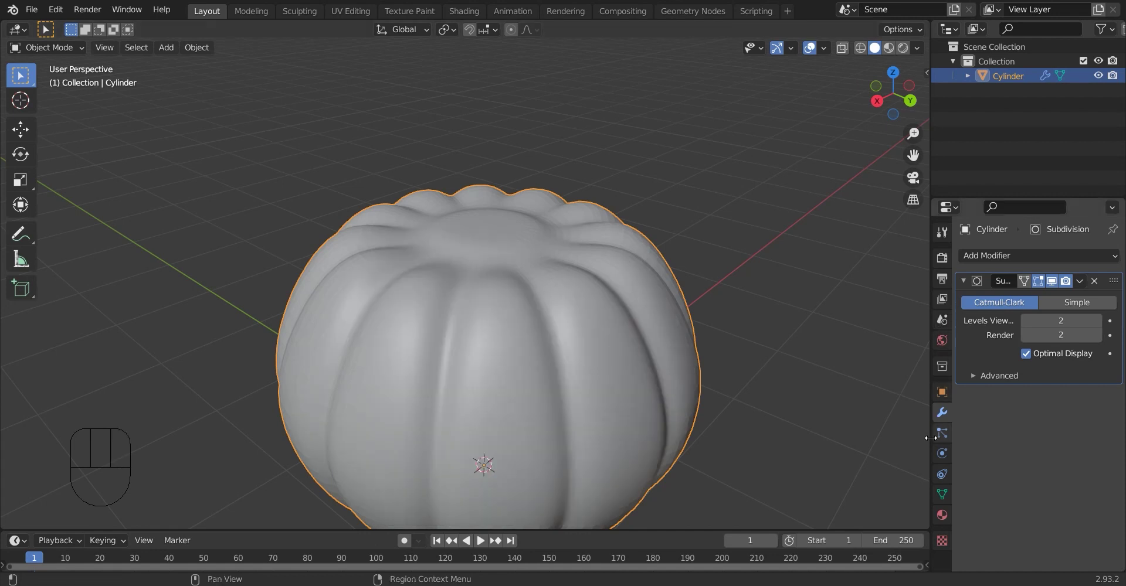
# In the mesh Normals settings, enable Auto Smooth at 30° for the pumpkin
pyautogui.click(945, 498)
pyautogui.click(975, 508)
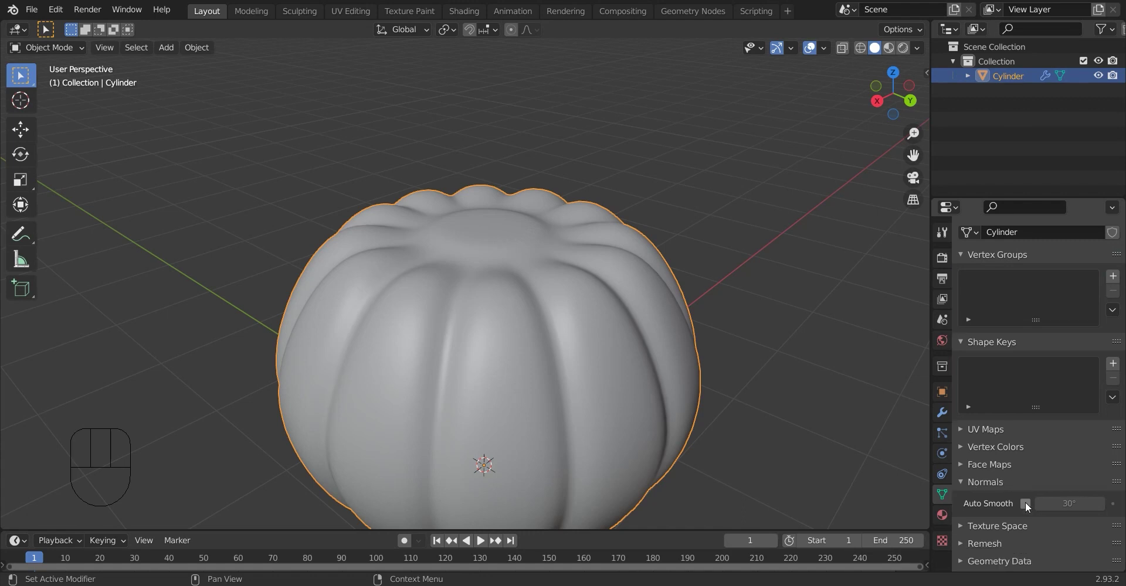
pyautogui.click(1030, 505)
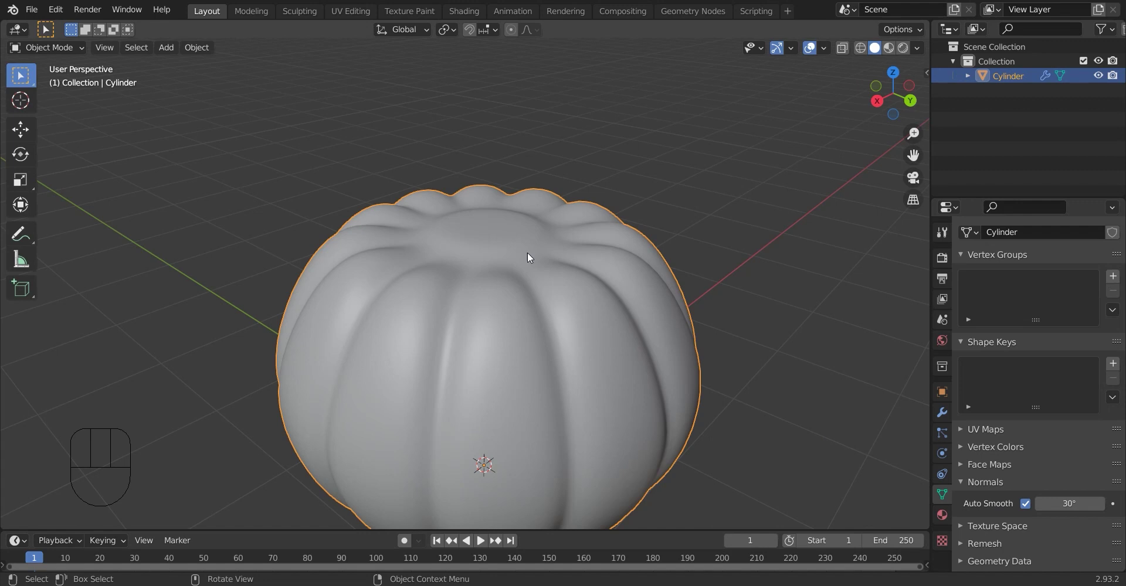
pyautogui.click(532, 255)
pyautogui.click(515, 265)
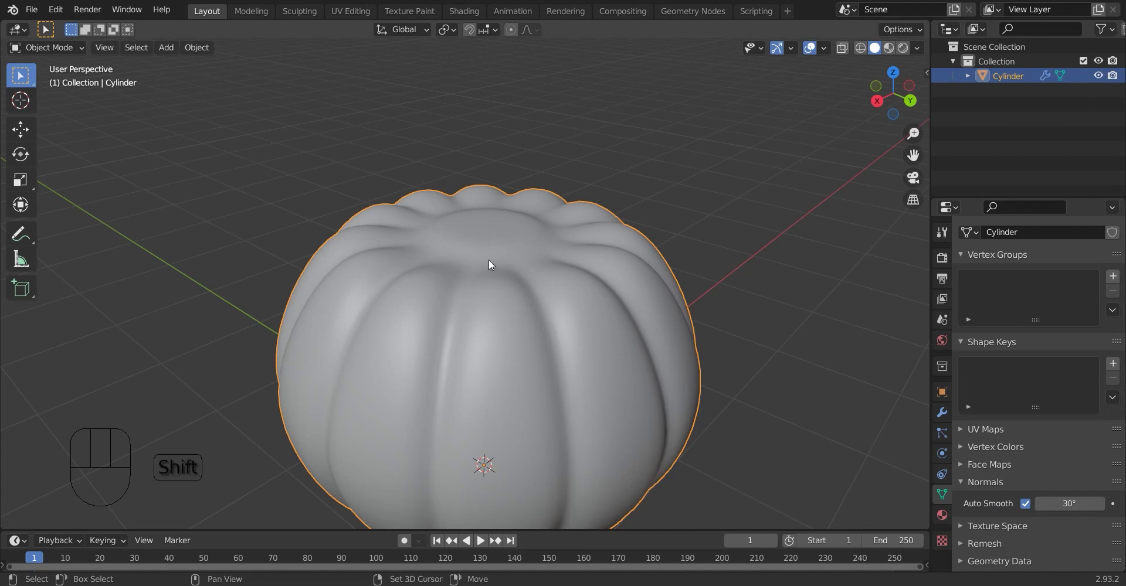
# Add a mesh circle, lift it onto the pumpkin's top and shrink it to fit the cap
pyautogui.press('shift+a')
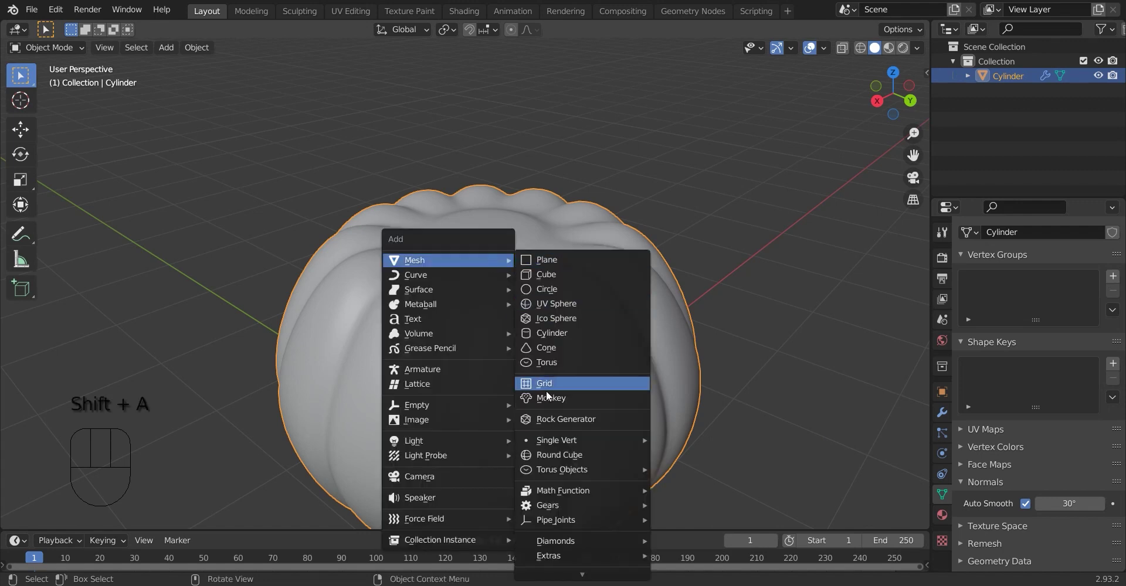
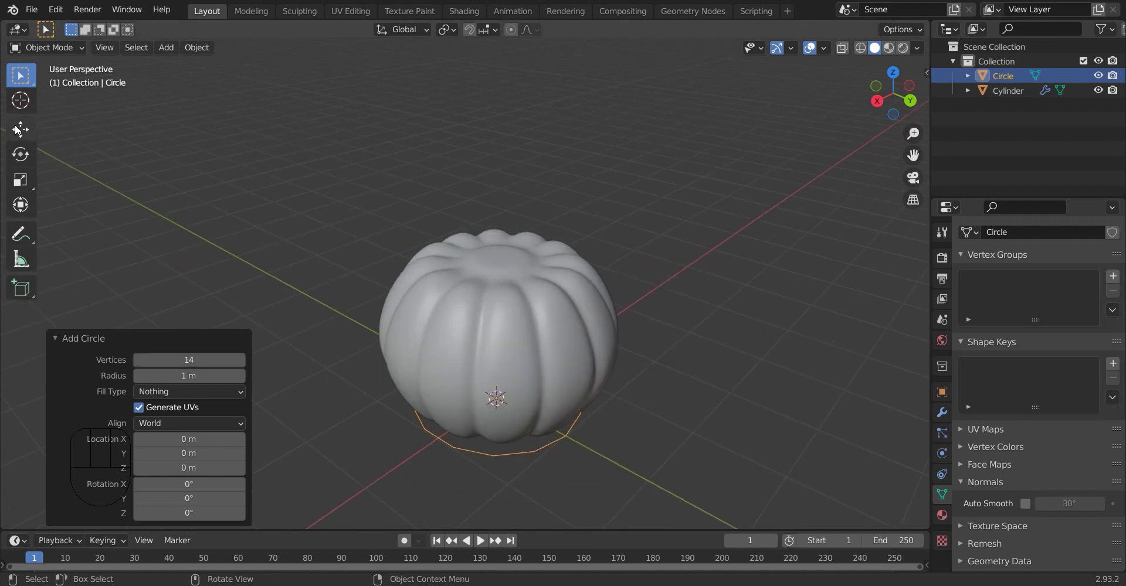
pyautogui.click(27, 129)
pyautogui.moveTo(506, 348); pyautogui.dragTo(520, 215)
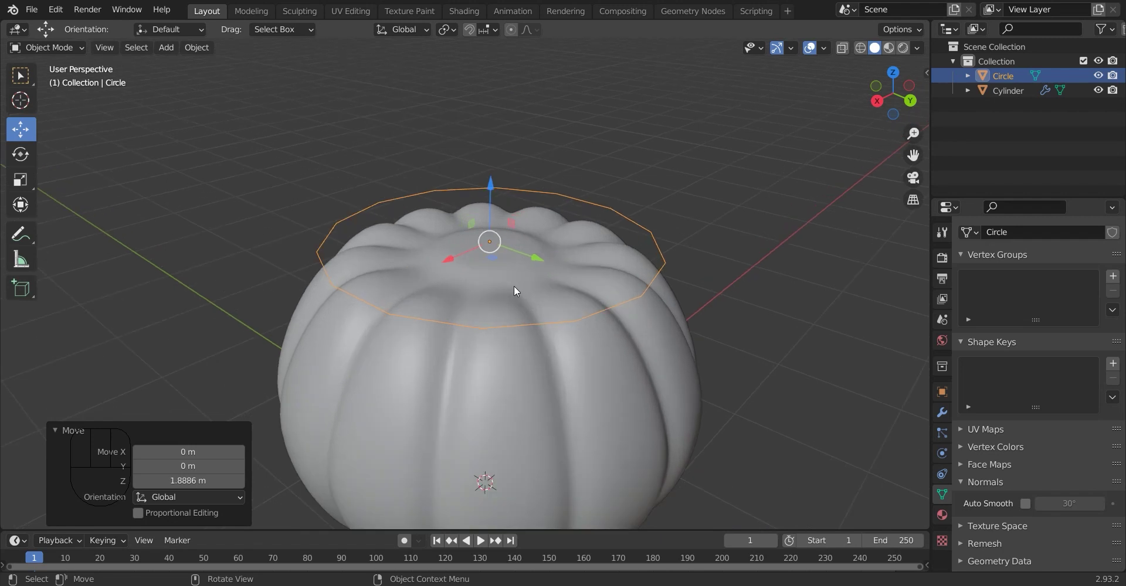
pyautogui.press('s')
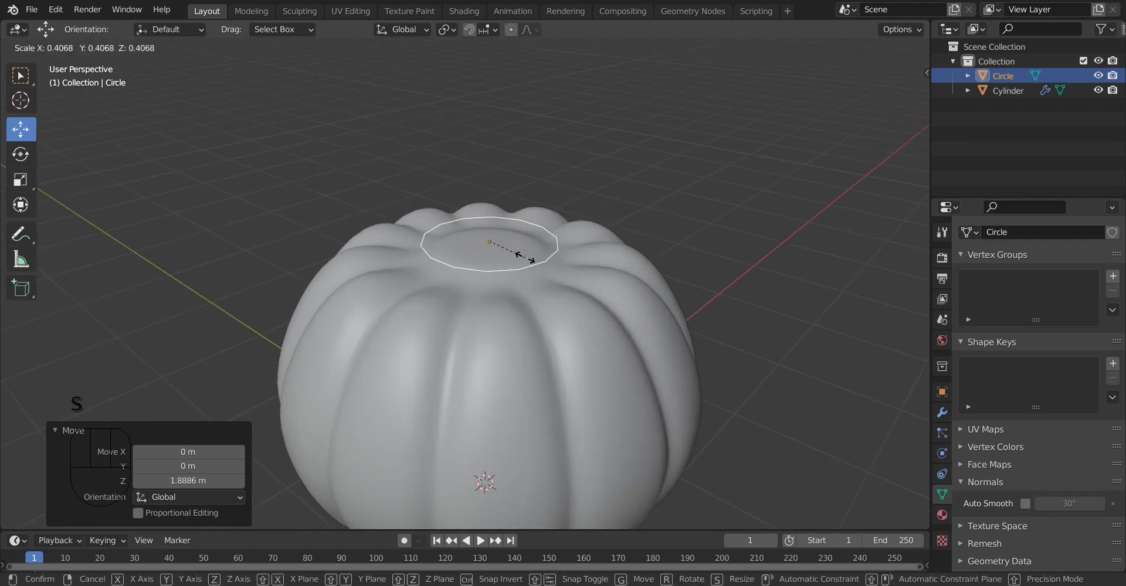
pyautogui.moveTo(504, 207); pyautogui.dragTo(554, 242)
pyautogui.press('s')
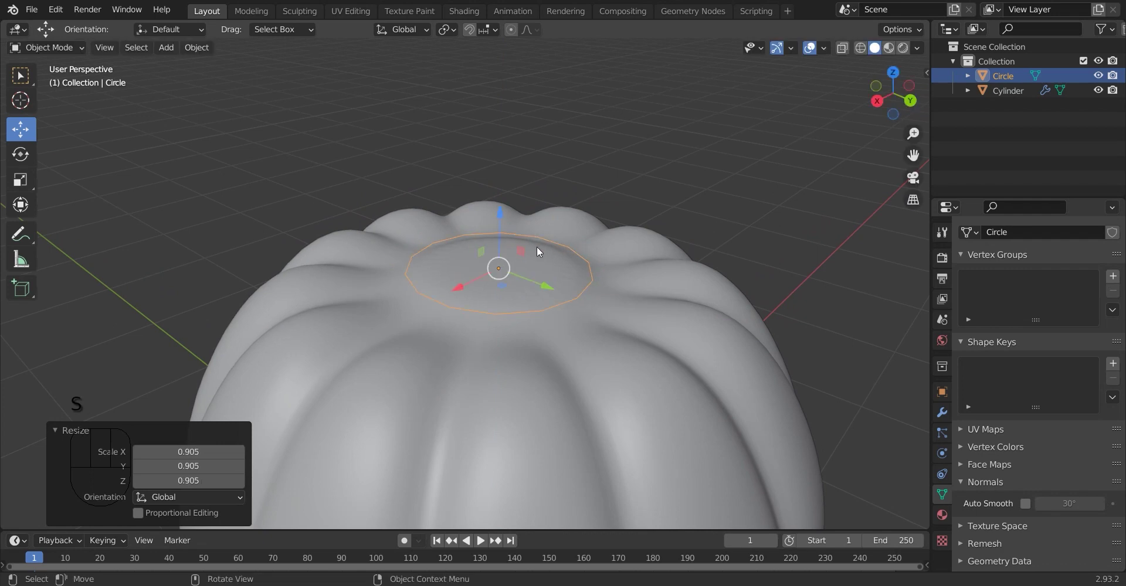
# In Edit Mode, fill the circle with a face
pyautogui.press('Tab')
pyautogui.press('f')
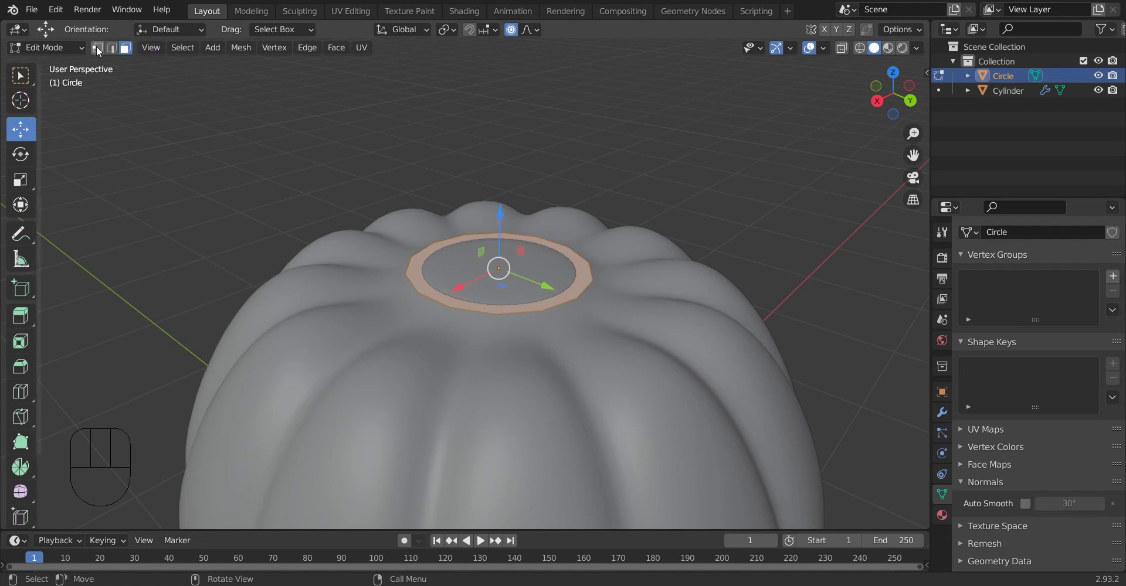
# Checker-deselect the circle's vertices and scale the alternate points inward into a flat star
pyautogui.click(99, 50)
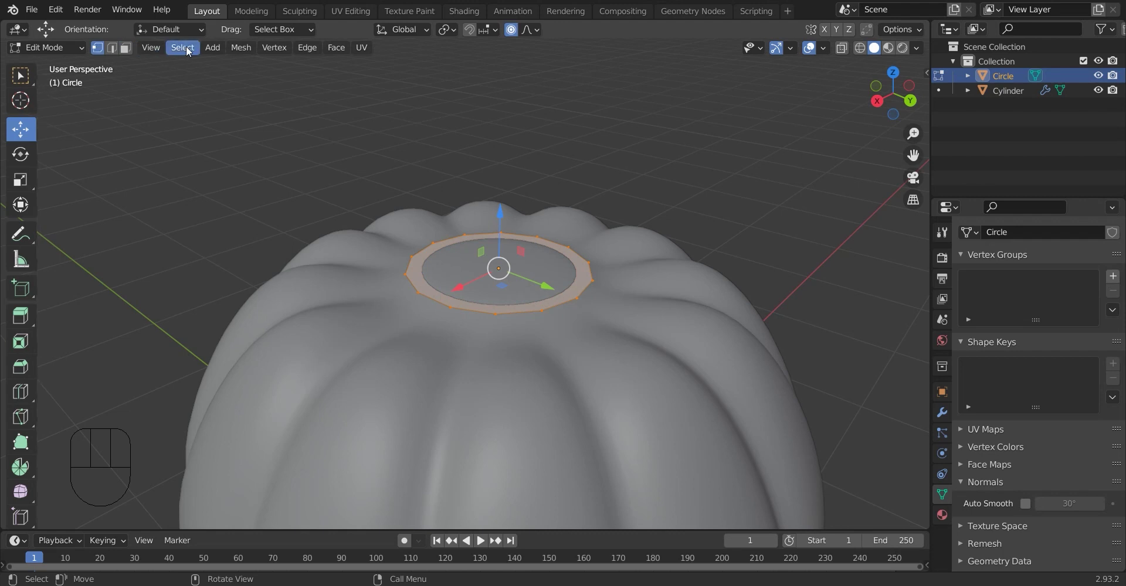
pyautogui.moveTo(193, 49); pyautogui.dragTo(230, 168)
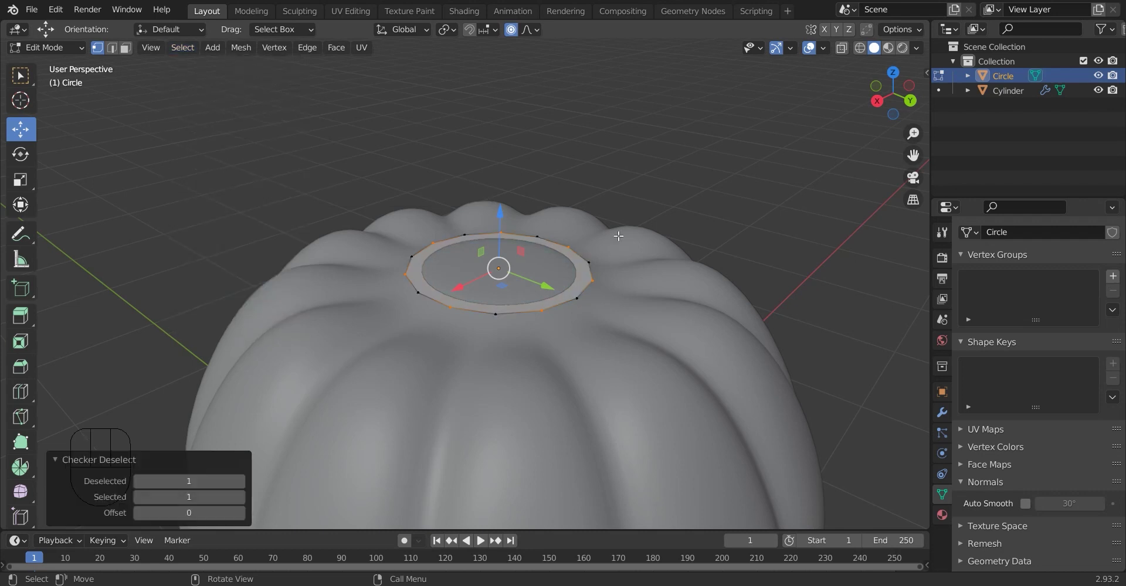
pyautogui.press('s')
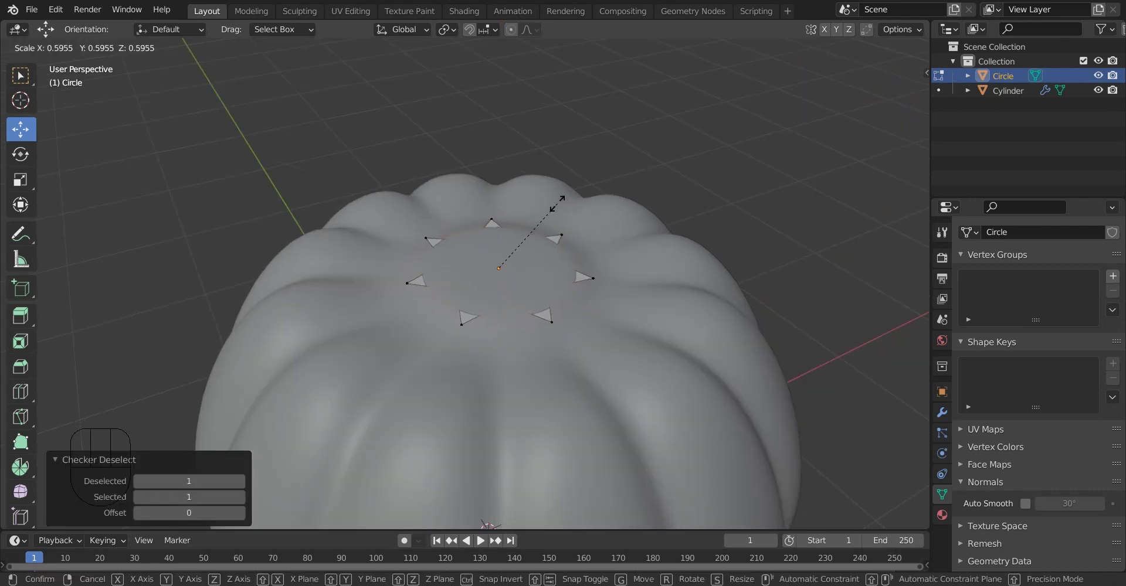
pyautogui.press('Tab')
pyautogui.moveTo(501, 224); pyautogui.dragTo(502, 212)
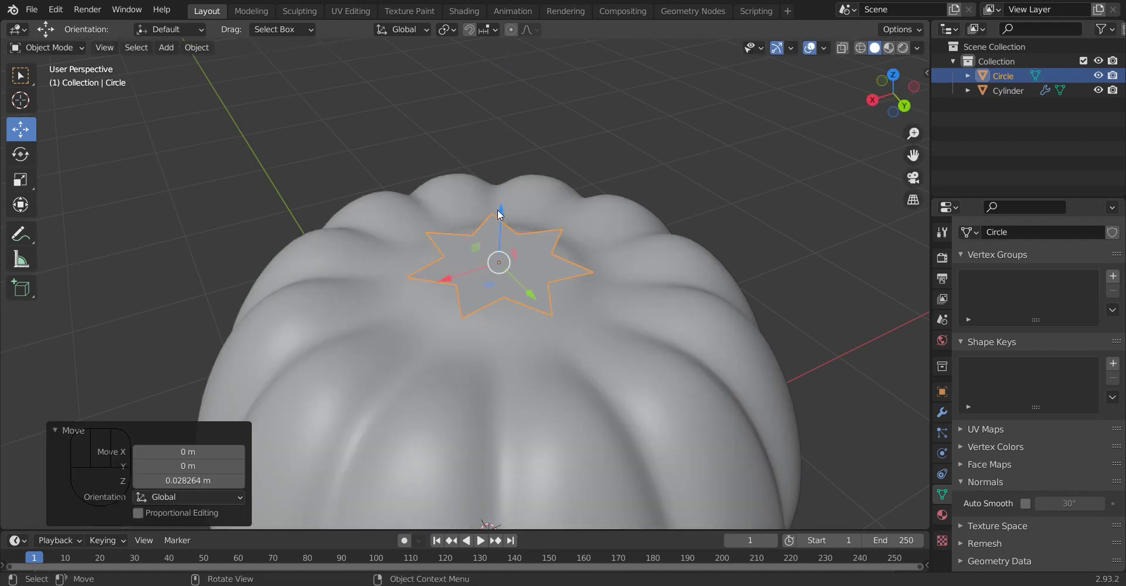
pyautogui.press('Tab')
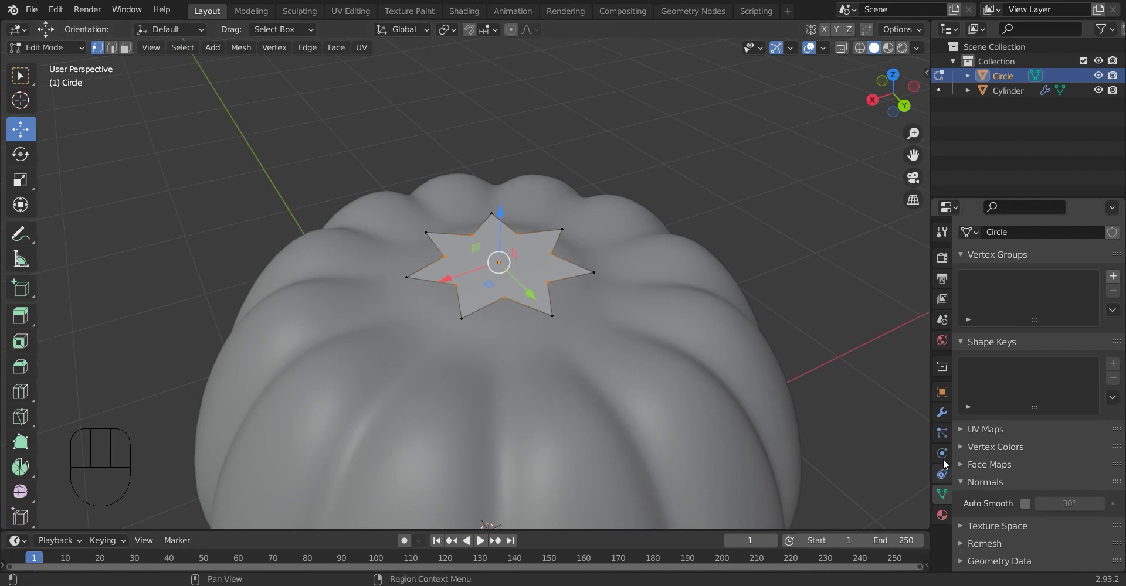
# Add a Subdivision Surface modifier to the star, extrude its outline twice into a base and inset the top face
pyautogui.click(945, 414)
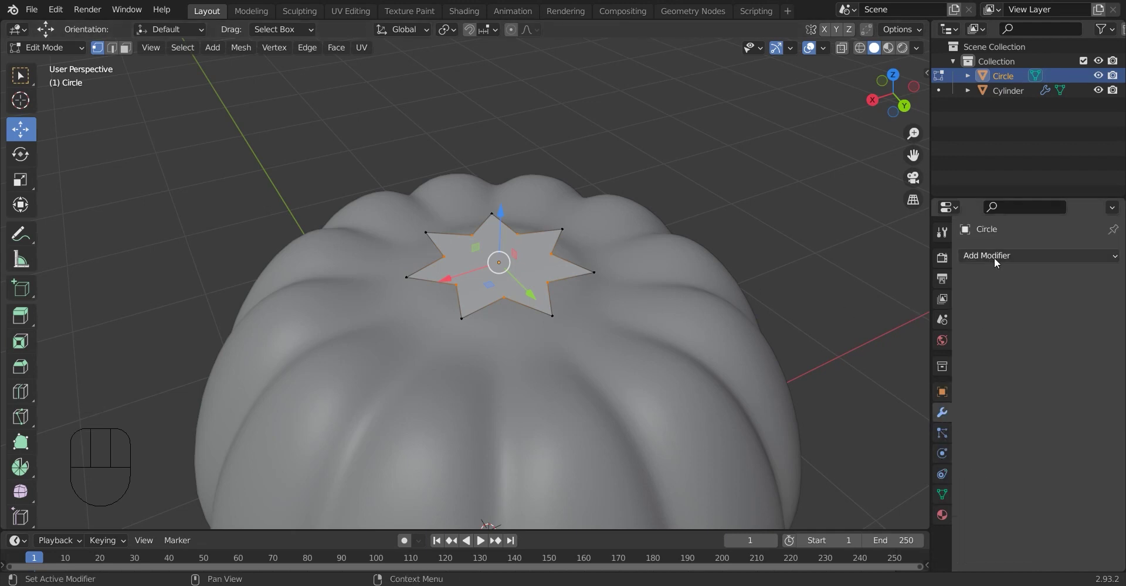
pyautogui.moveTo(998, 275); pyautogui.dragTo(856, 501)
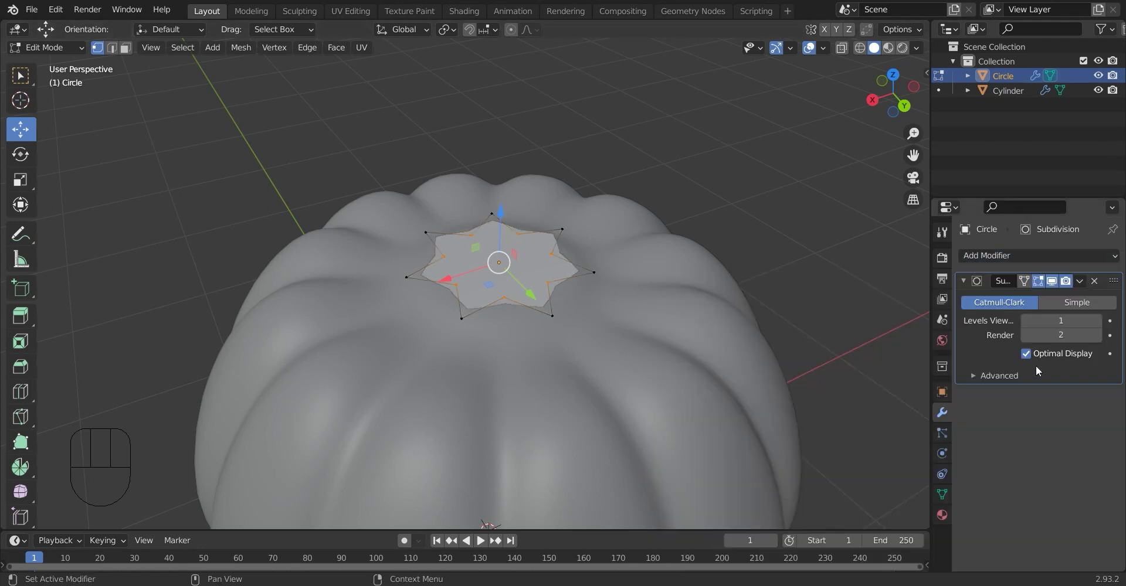
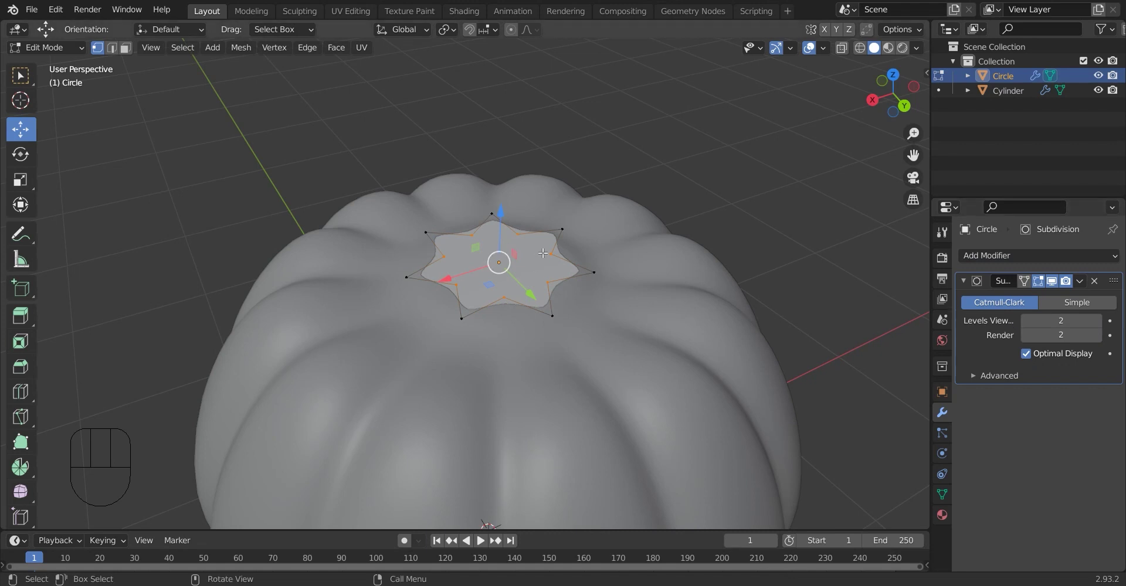
pyautogui.press('a')
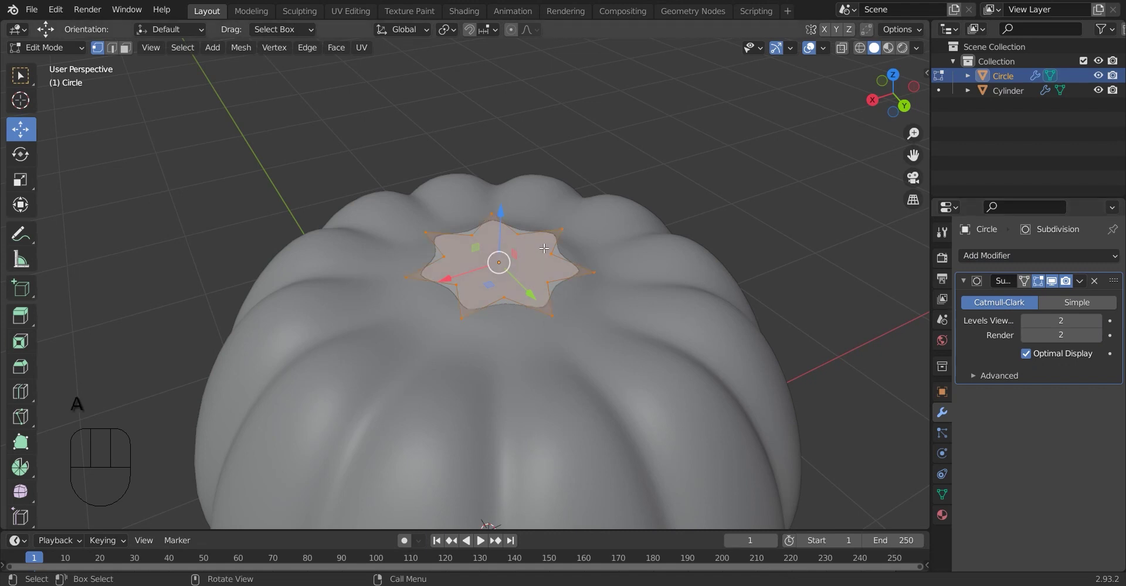
pyautogui.press('e')
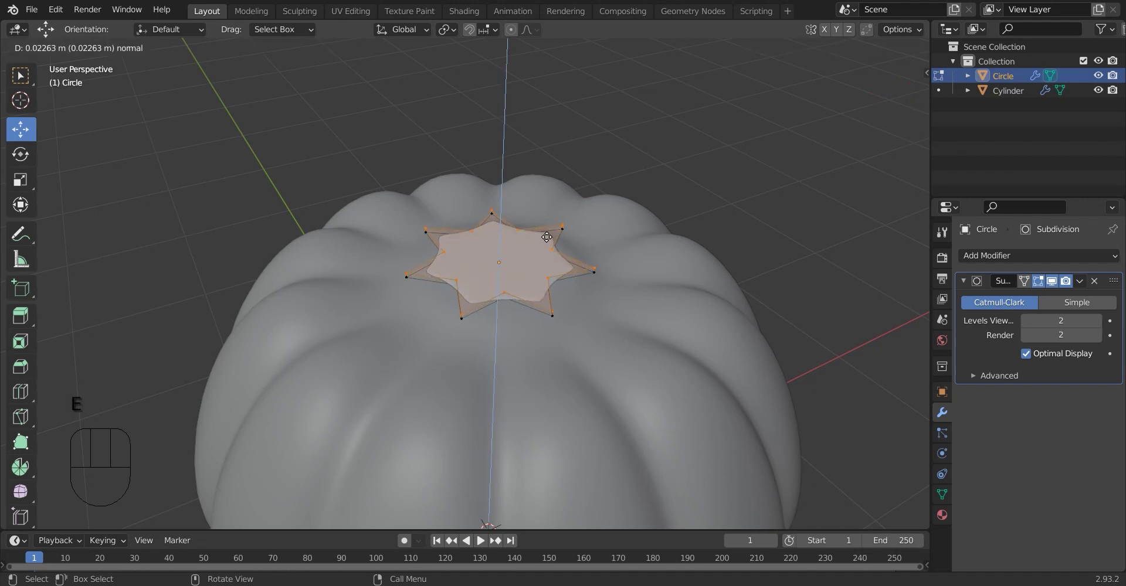
pyautogui.press('e')
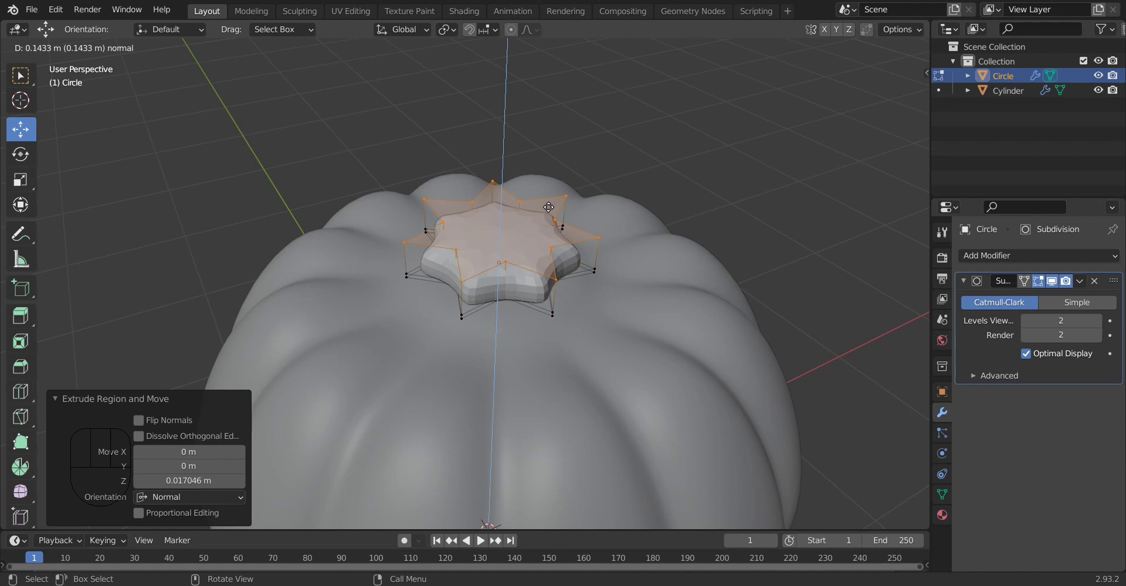
pyautogui.press('i')
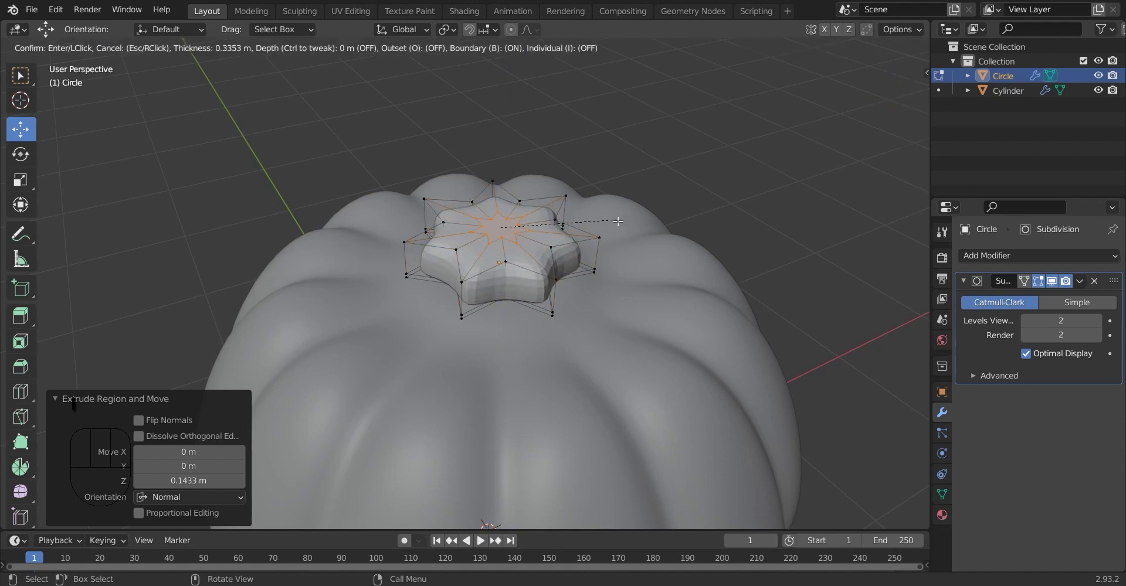
# Extrude the stem upward, scale its tip narrower and add a loop cut with 4 rings along it
pyautogui.press('e')
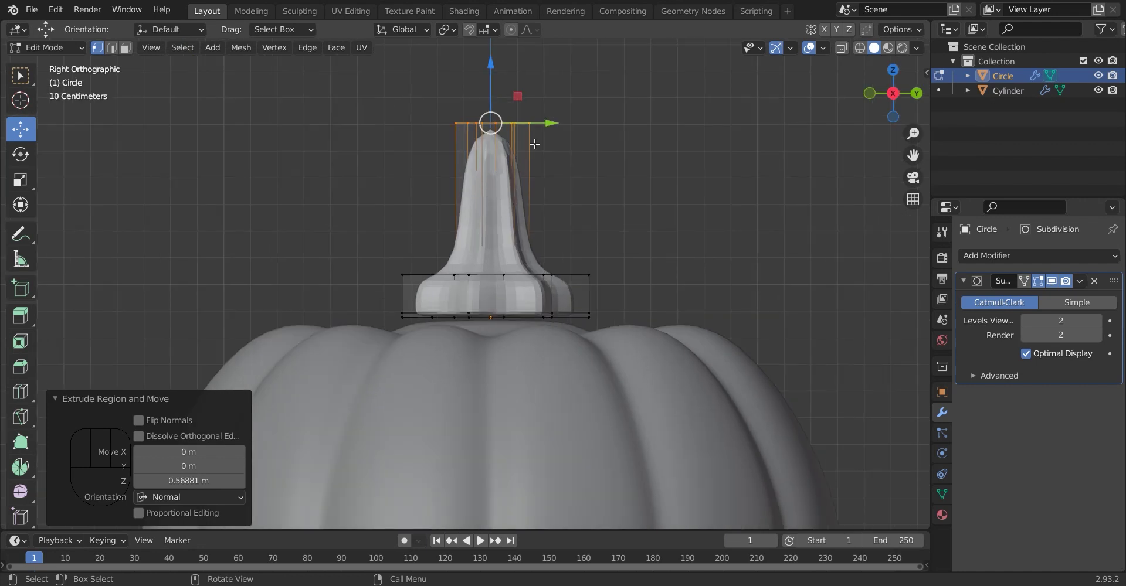
pyautogui.press('s')
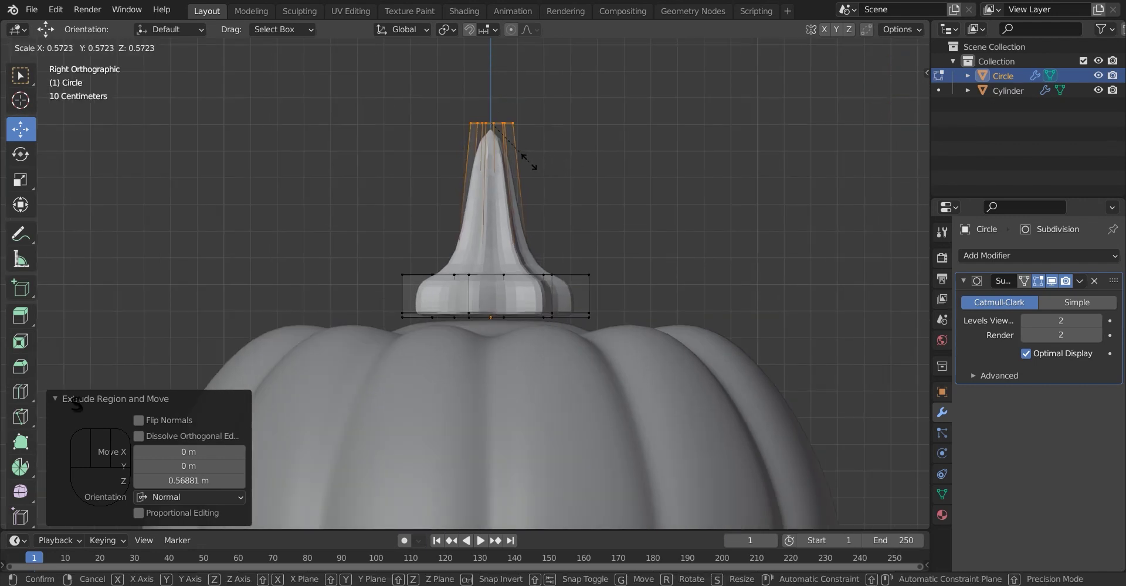
pyautogui.press('s')
pyautogui.press('ctrl+r')
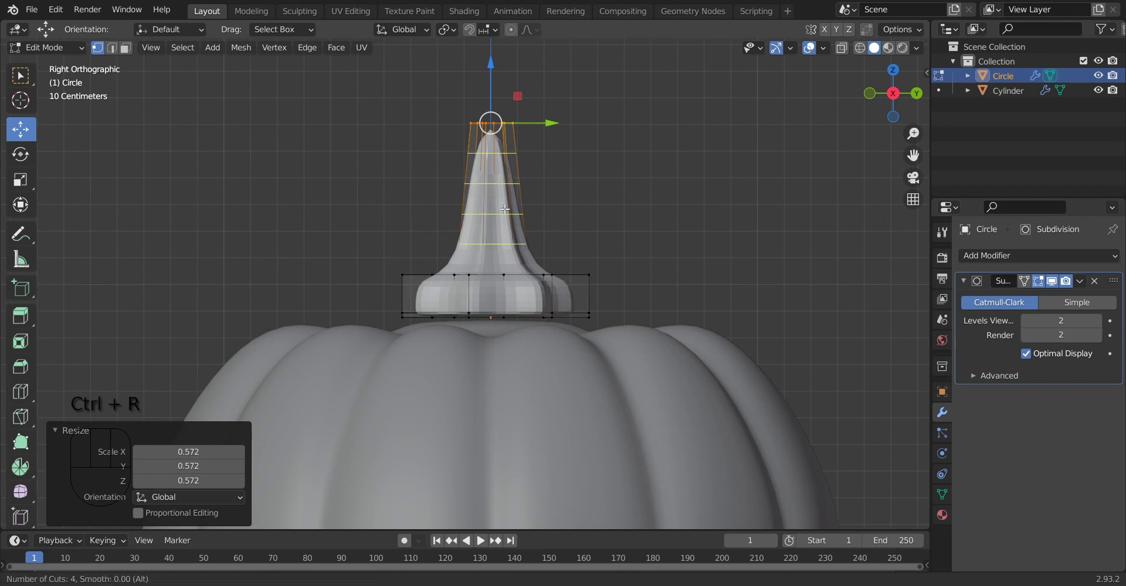
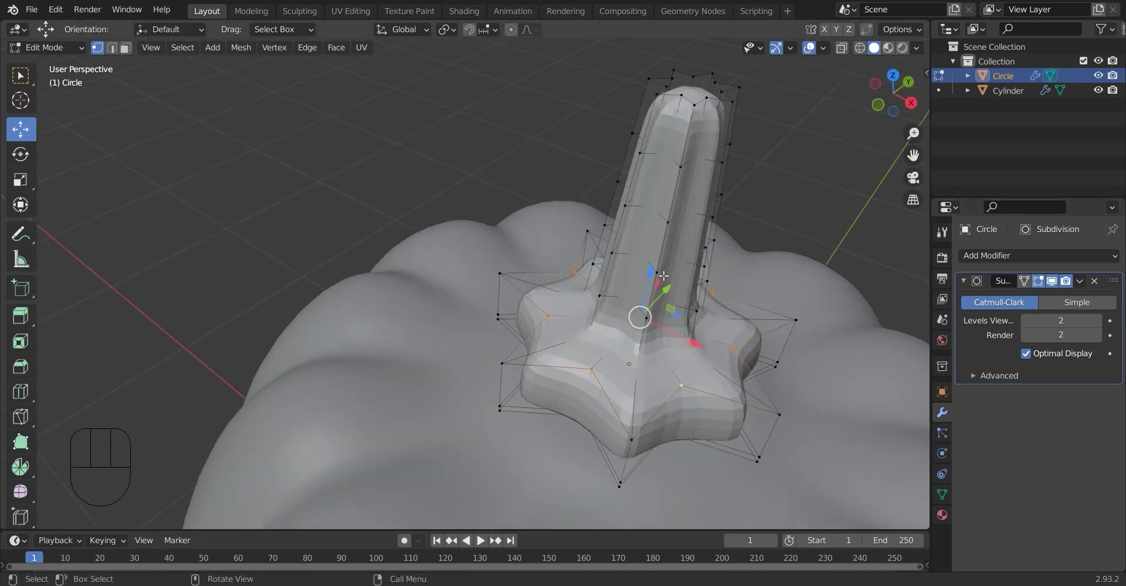
# From front view with X-ray and proportional editing on, rotate the upper rings to curl the stem, then leave Edit Mode
pyautogui.moveTo(655, 274); pyautogui.dragTo(656, 323)
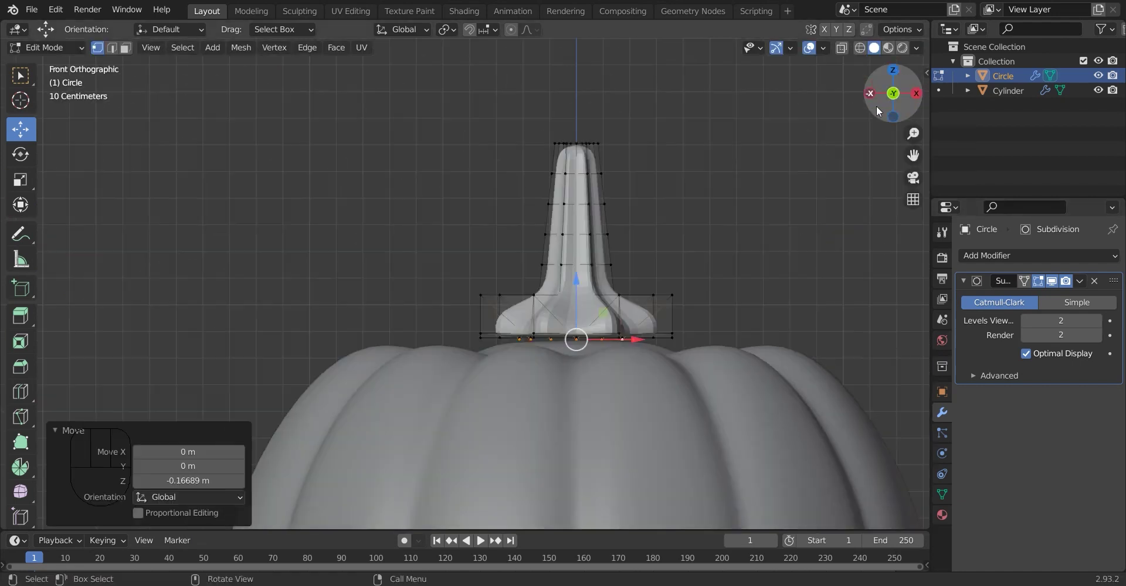
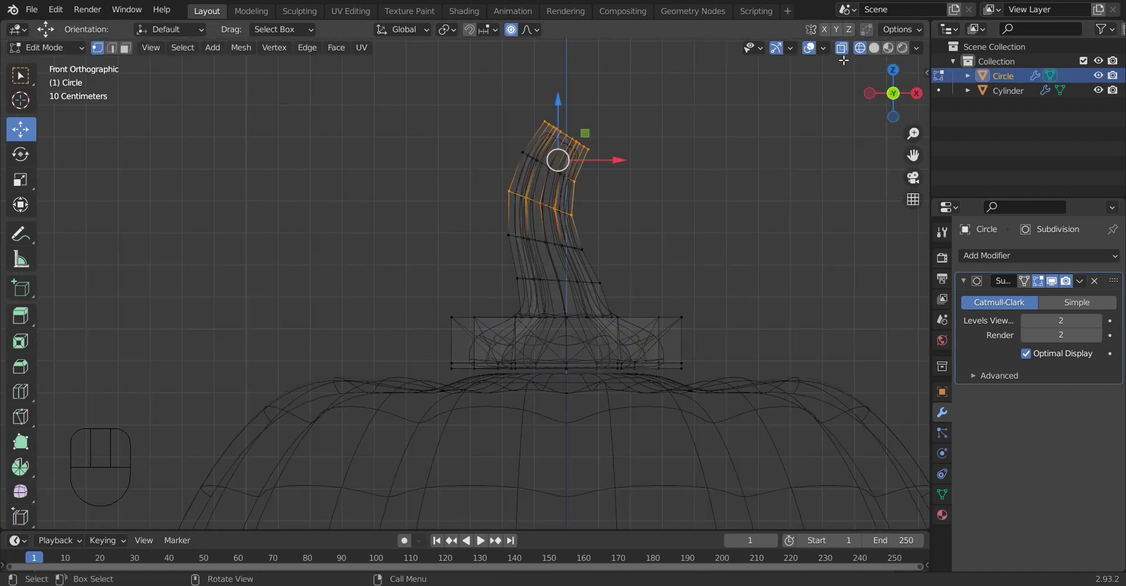
pyautogui.click(864, 49)
pyautogui.click(877, 52)
pyautogui.press('r')
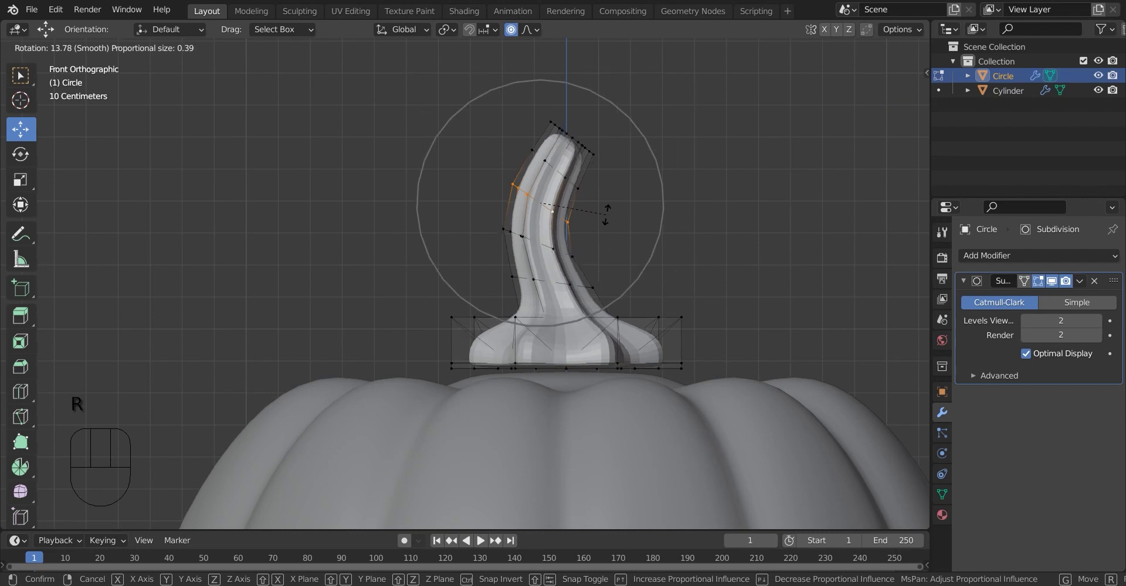
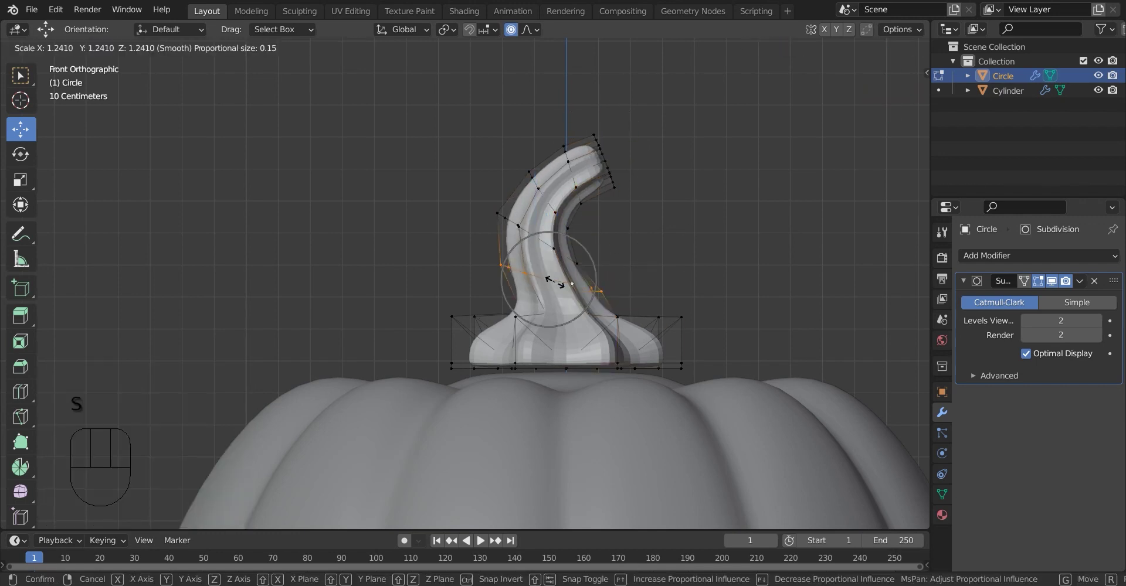
pyautogui.press('Tab')
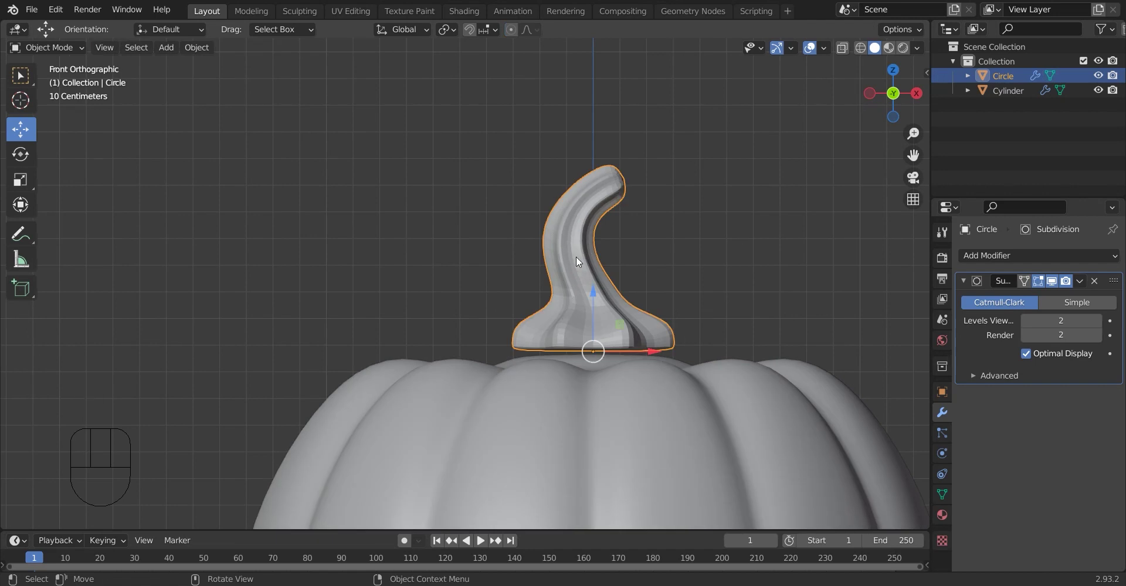
# Apply Shade Smooth to the curled stem from its object context menu
pyautogui.rightClick(580, 261)
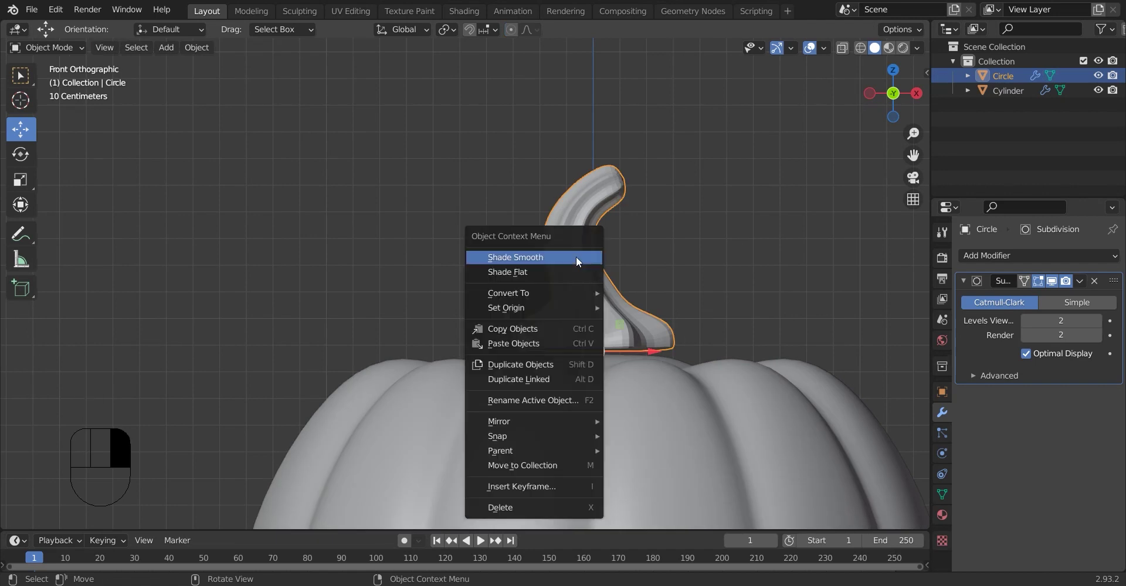
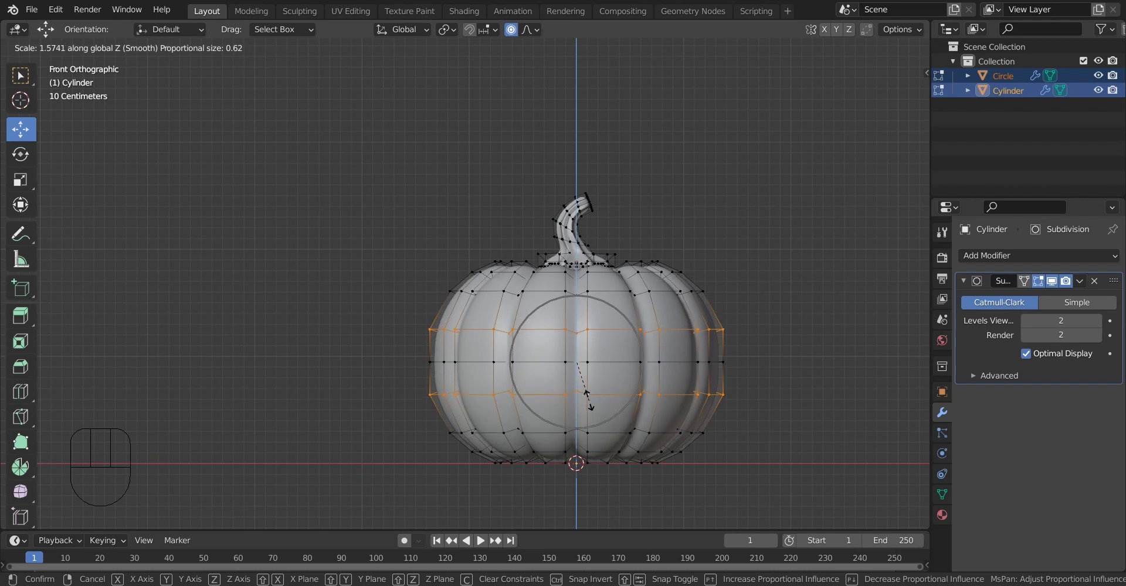
# Scale the pumpkin's middle rings taller and slightly wider, then view it from the back
pyautogui.press('Tab')
pyautogui.press('Tab')
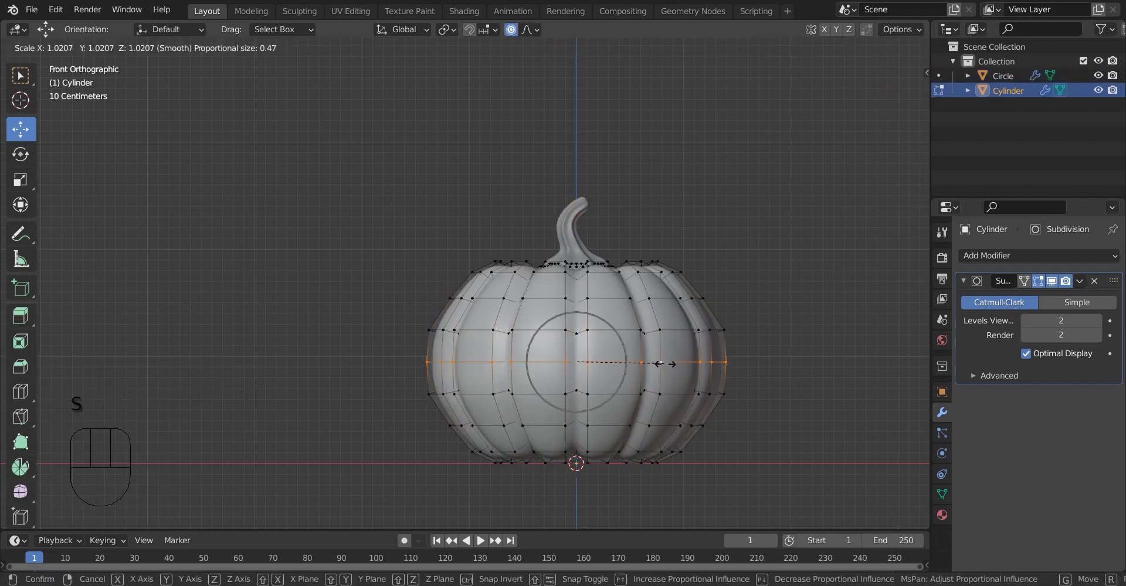
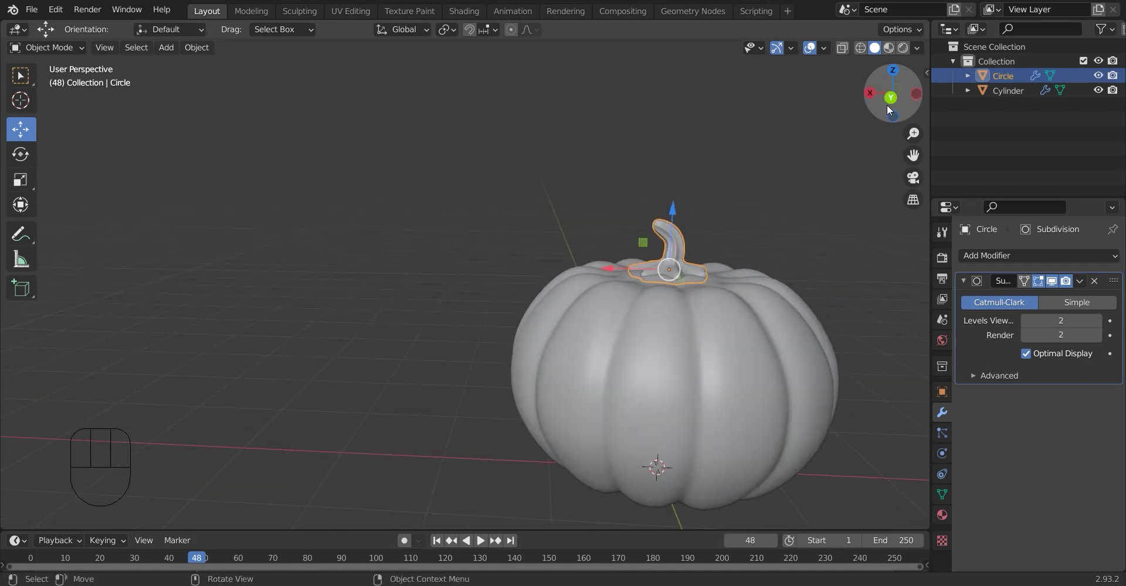
pyautogui.click(894, 98)
# Pan the view to recentre the pumpkin before importing the face drawing
pyautogui.moveTo(912, 151); pyautogui.dragTo(906, 167)
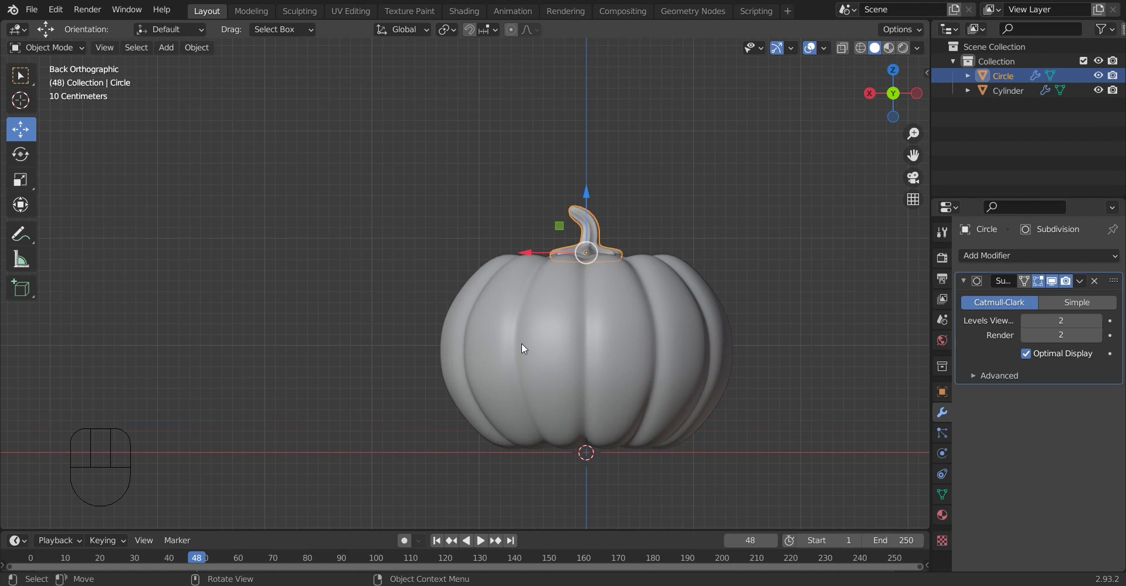
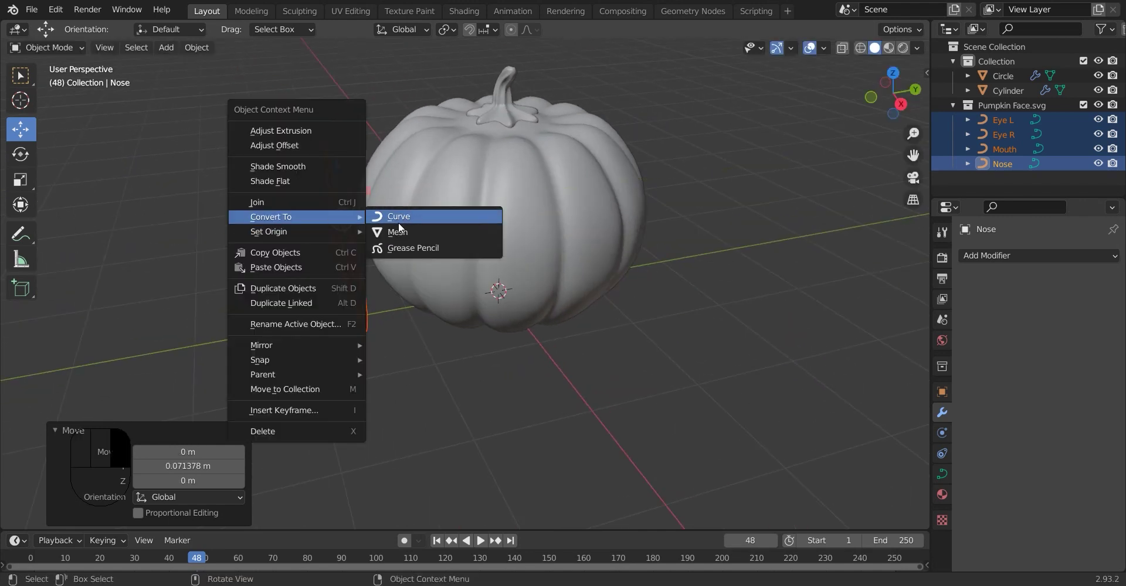
# Convert the face curves to mesh and extrude all their geometry to give the shapes depth
pyautogui.moveTo(402, 232); pyautogui.dragTo(353, 240)
pyautogui.press('Tab')
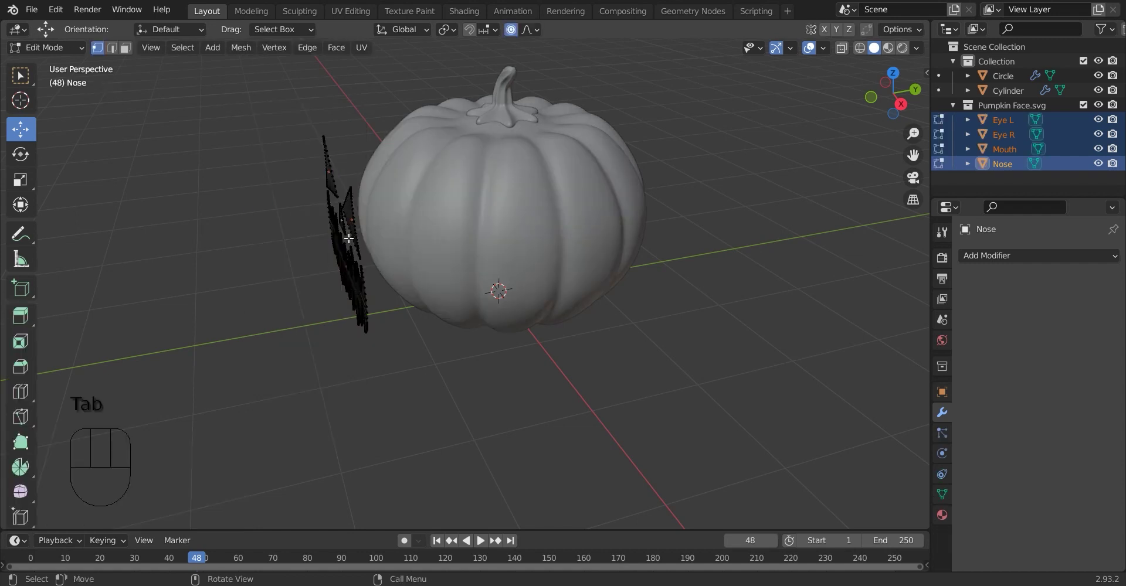
pyautogui.press('a')
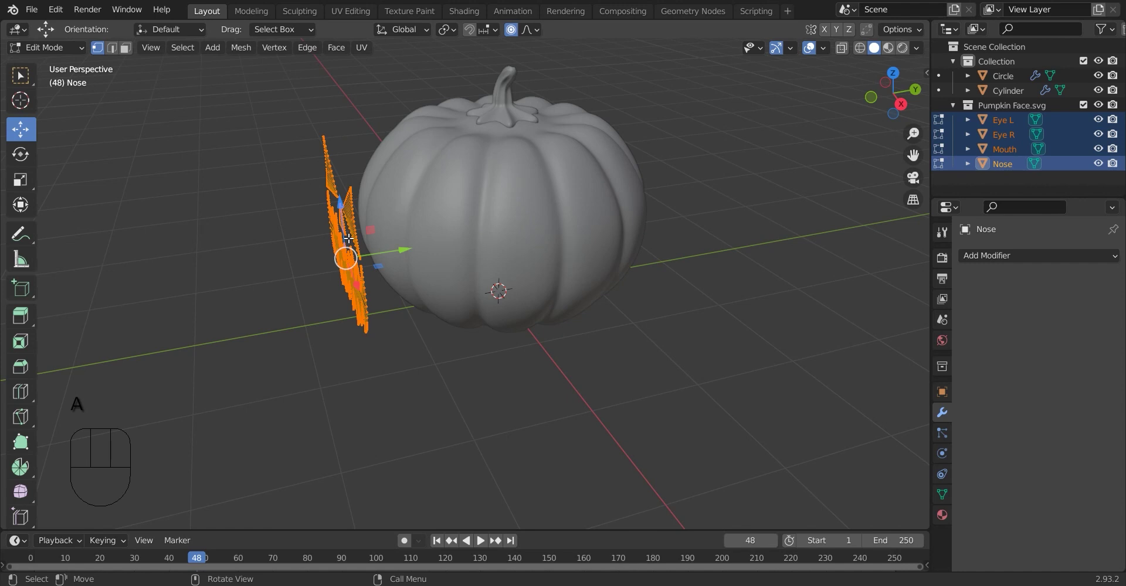
pyautogui.press('e')
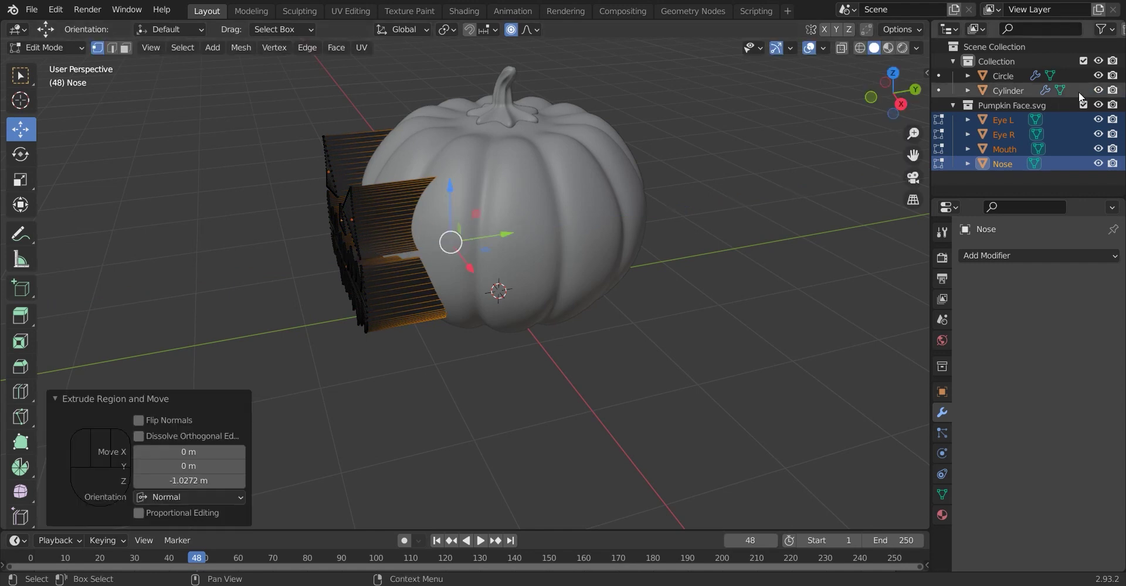
# Check the face against the pumpkin from the front, leave Edit Mode and select the pumpkin body
pyautogui.click(877, 98)
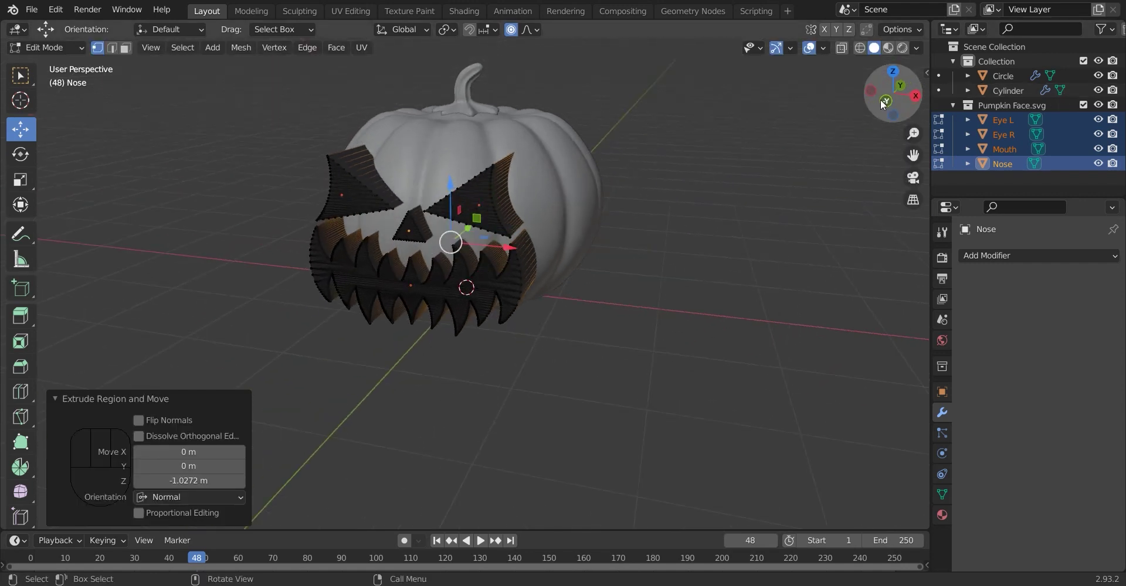
pyautogui.click(887, 102)
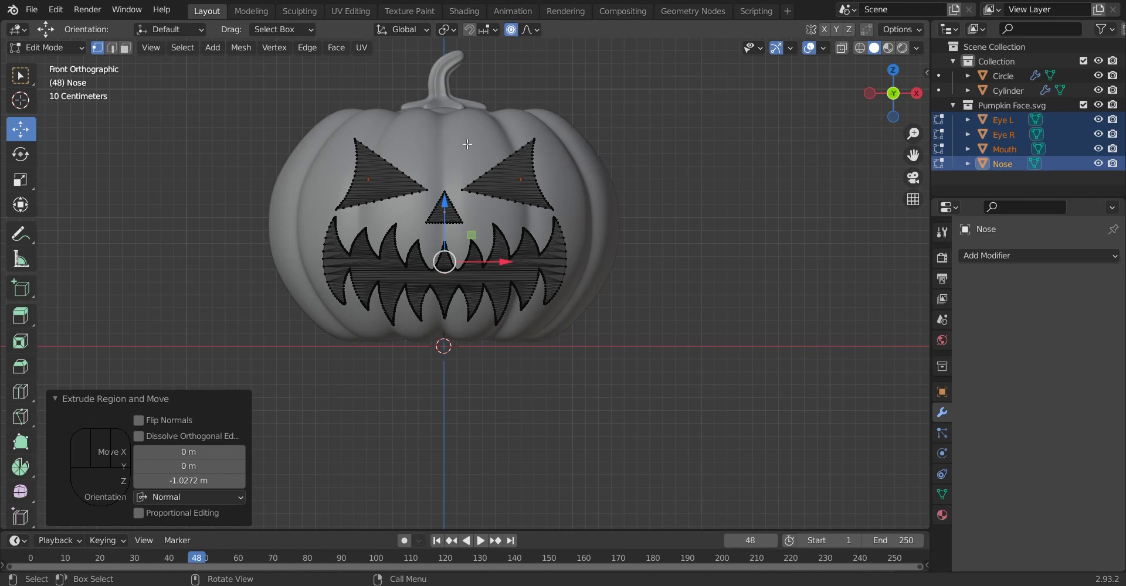
pyautogui.press('Tab')
pyautogui.click(470, 147)
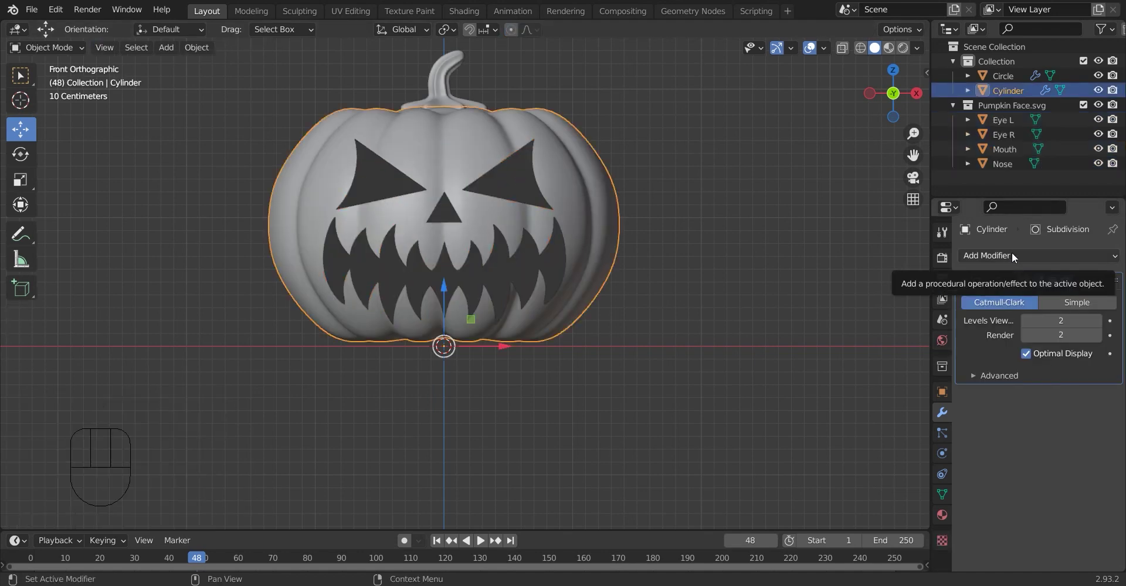
# Give the pumpkin body a 0.1 m Solidify modifier and add a Boolean modifier set to Difference
pyautogui.moveTo(1017, 255); pyautogui.dragTo(838, 501)
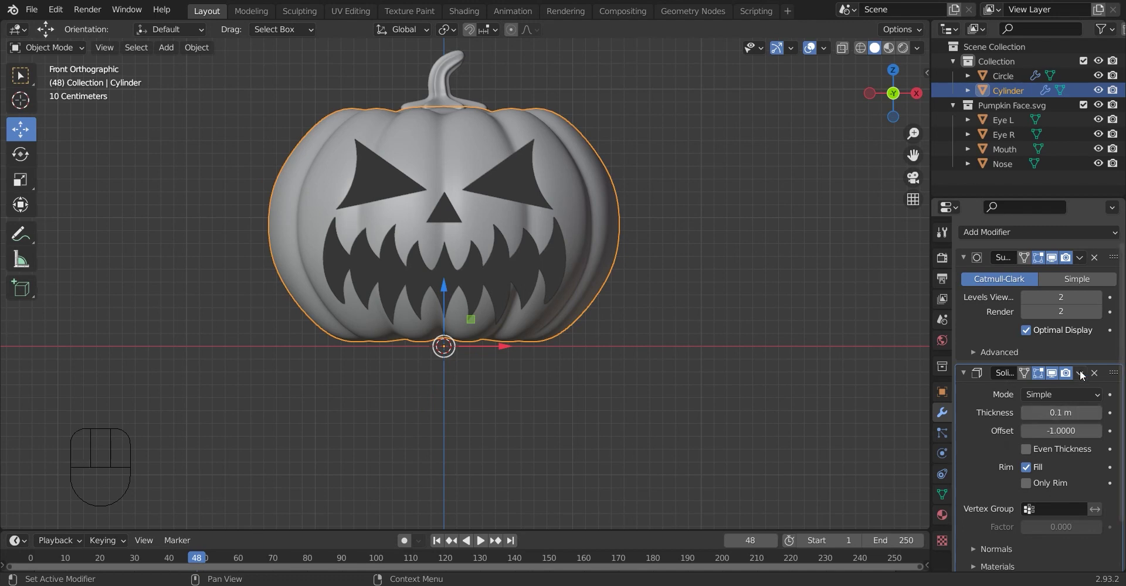
pyautogui.moveTo(1084, 372); pyautogui.dragTo(972, 387)
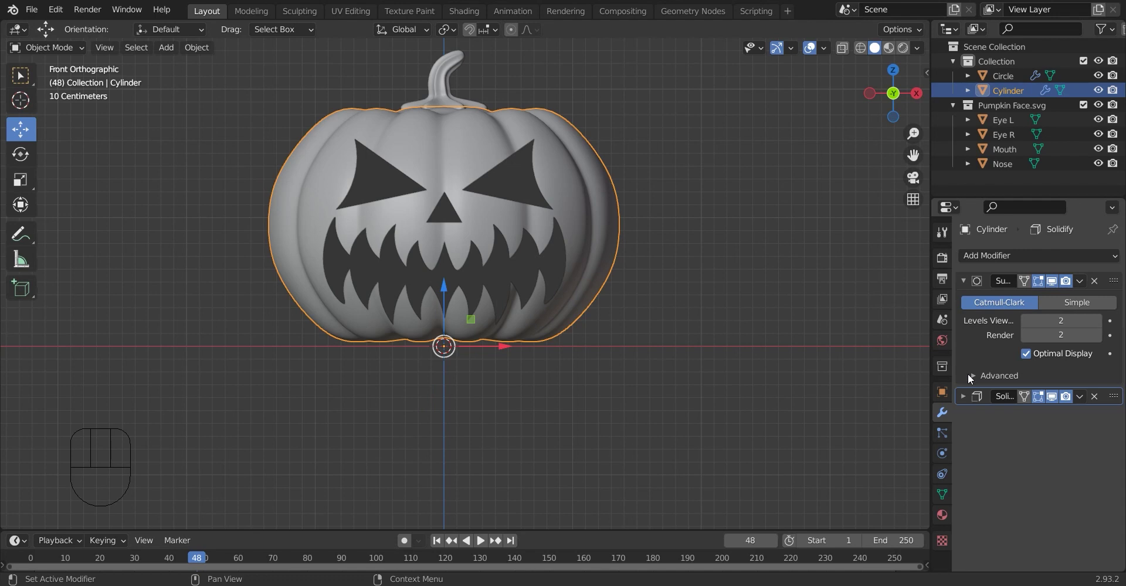
pyautogui.click(967, 278)
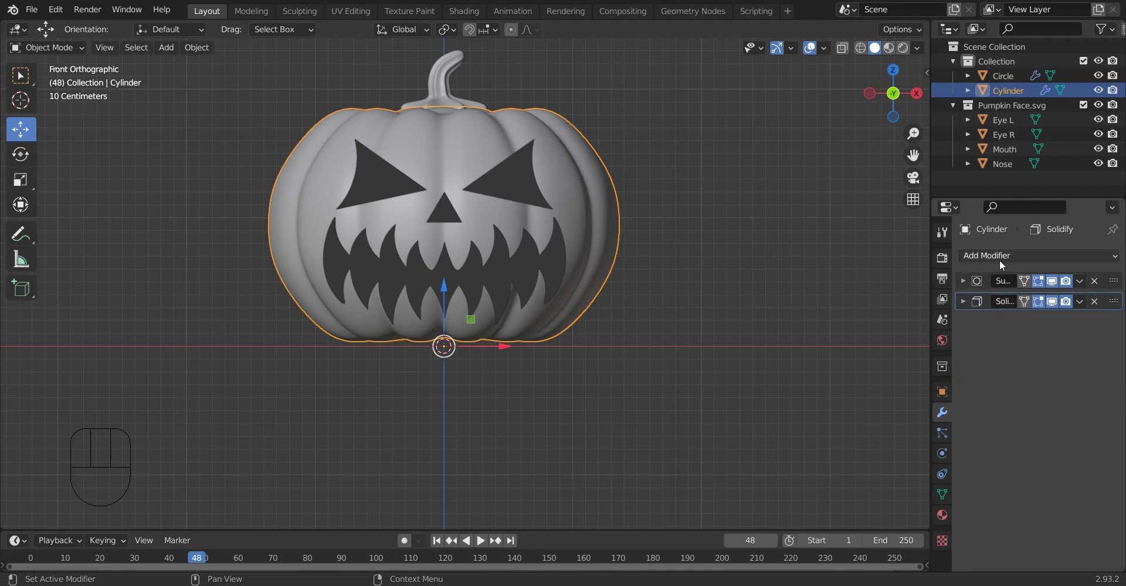
pyautogui.moveTo(1005, 262); pyautogui.dragTo(831, 325)
pyautogui.click(831, 325)
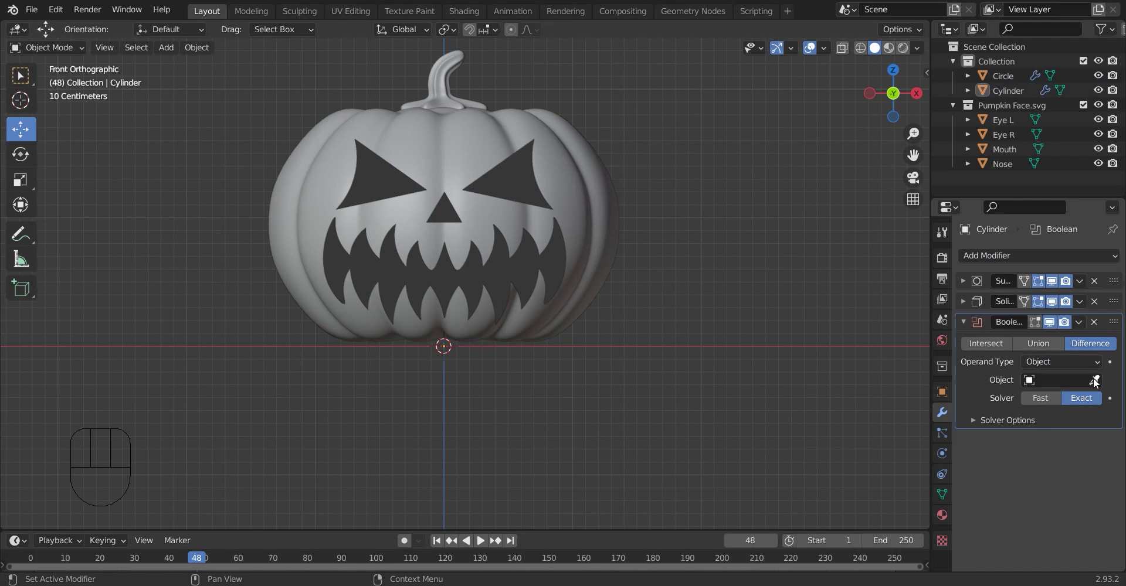
# Pick Eye L as the Boolean cutter with the eyedropper, hide it, then undo to show it again
pyautogui.click(1098, 380)
pyautogui.moveTo(1042, 386); pyautogui.dragTo(981, 420)
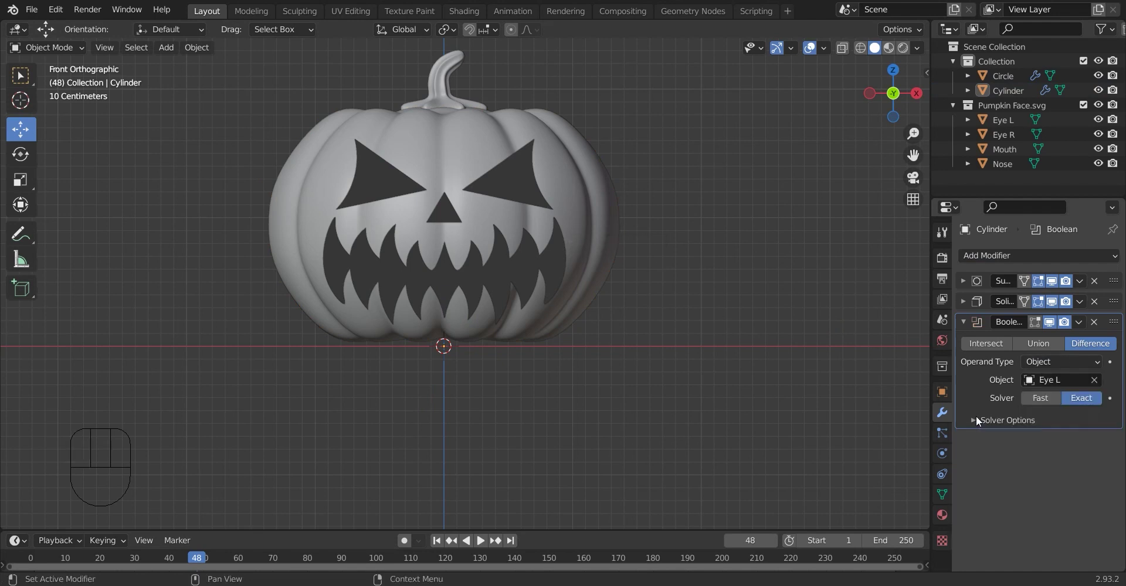
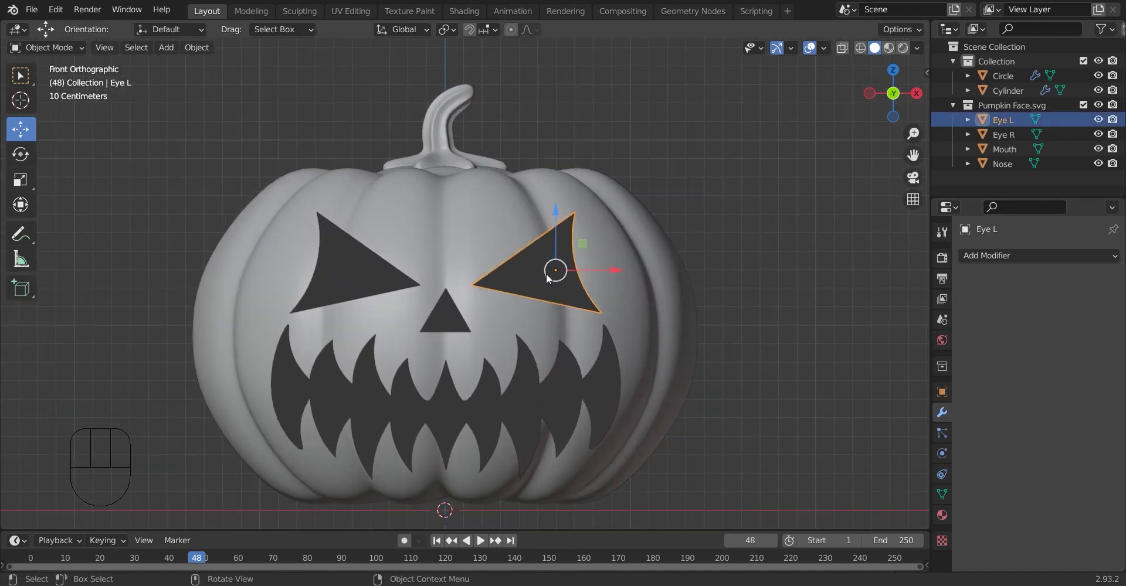
pyautogui.press('h')
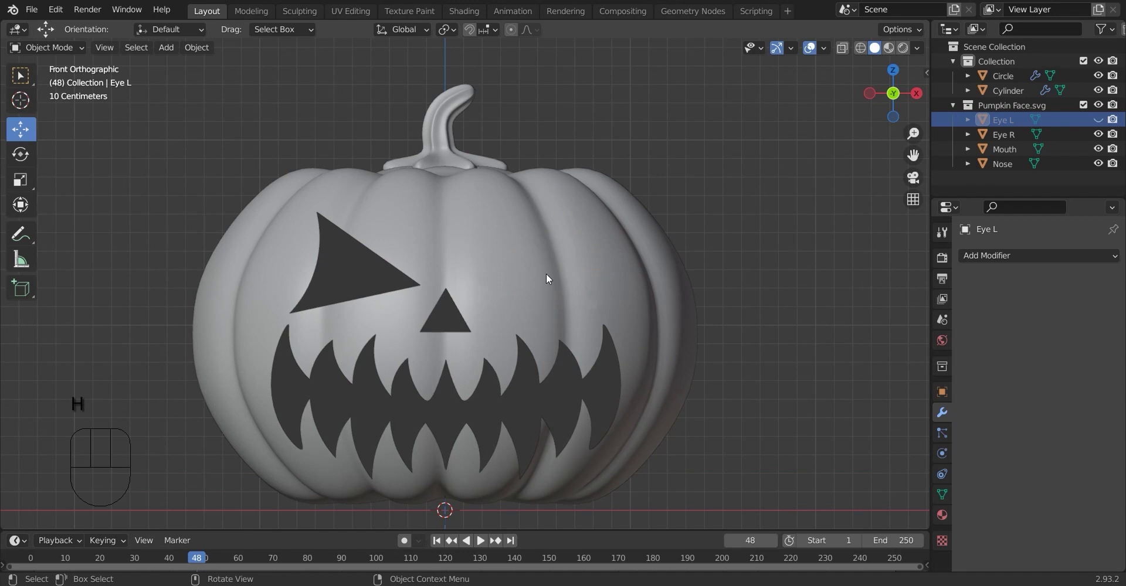
pyautogui.press('ctrl+z')
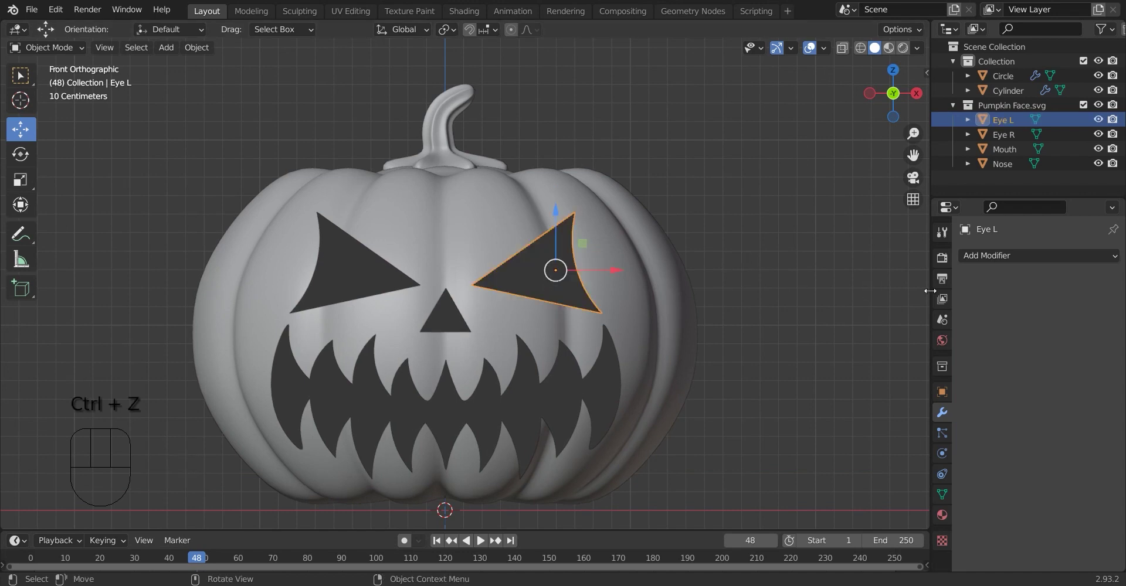
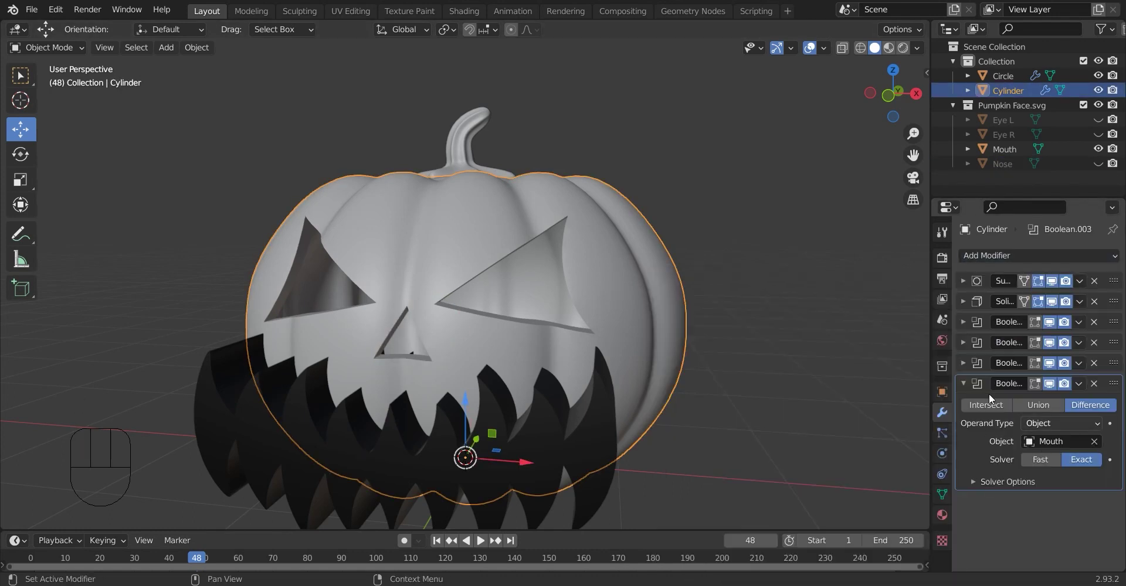
# Set the mouth as a Boolean cutter, hide it and switch its cut to the Fast solver
pyautogui.moveTo(1086, 384); pyautogui.dragTo(1031, 464)
pyautogui.click(1046, 450)
pyautogui.press('h')
pyautogui.moveTo(878, 100); pyautogui.dragTo(878, 101)
pyautogui.click(885, 97)
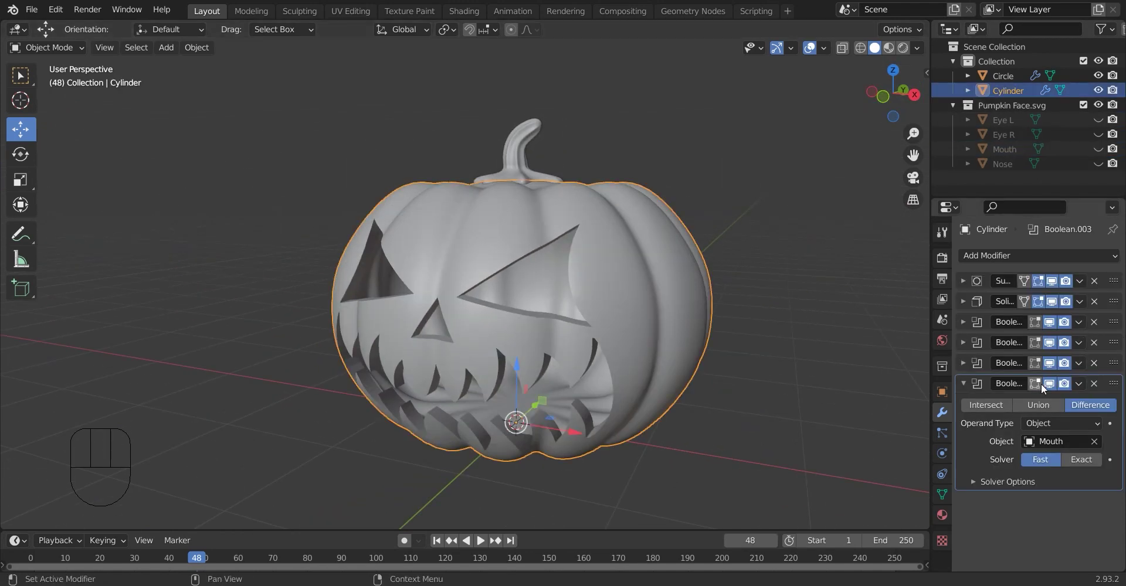
pyautogui.moveTo(1085, 302); pyautogui.dragTo(1088, 276)
pyautogui.press('ctrl+z')
# Apply the Boolean cuts so the eyes, nose and mouth are carved into the pumpkin body
pyautogui.moveTo(1082, 279); pyautogui.dragTo(1037, 296)
pyautogui.moveTo(1078, 285); pyautogui.dragTo(1049, 300)
pyautogui.moveTo(1080, 281); pyautogui.dragTo(1057, 293)
pyautogui.doubleClick(1072, 286)
pyautogui.click(891, 102)
pyautogui.click(989, 138)
# Select the Pumpkin Face.svg collection in the Outliner and delete its cutter shapes
pyautogui.moveTo(1103, 131); pyautogui.dragTo(810, 258)
pyautogui.click(1022, 102)
pyautogui.press('Delete')
pyautogui.click(990, 112)
pyautogui.press('Delete')
pyautogui.press('Delete')
pyautogui.press('Delete')
pyautogui.press('Delete')
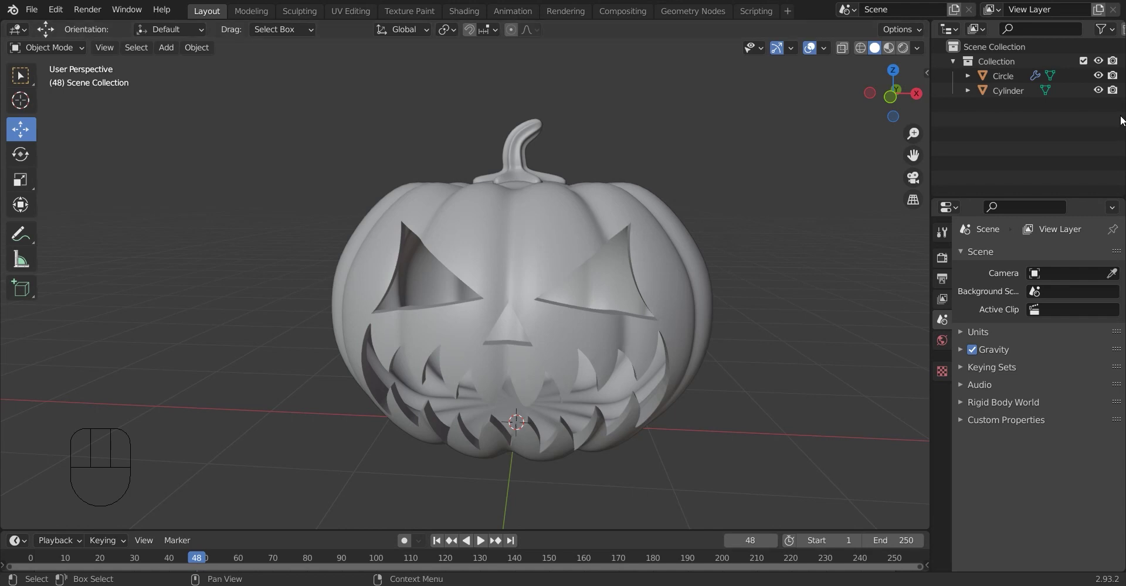
# Select the pumpkin body and stem in the outliner, then make the body the active object
pyautogui.click(872, 102)
pyautogui.click(897, 99)
pyautogui.moveTo(895, 100); pyautogui.dragTo(894, 99)
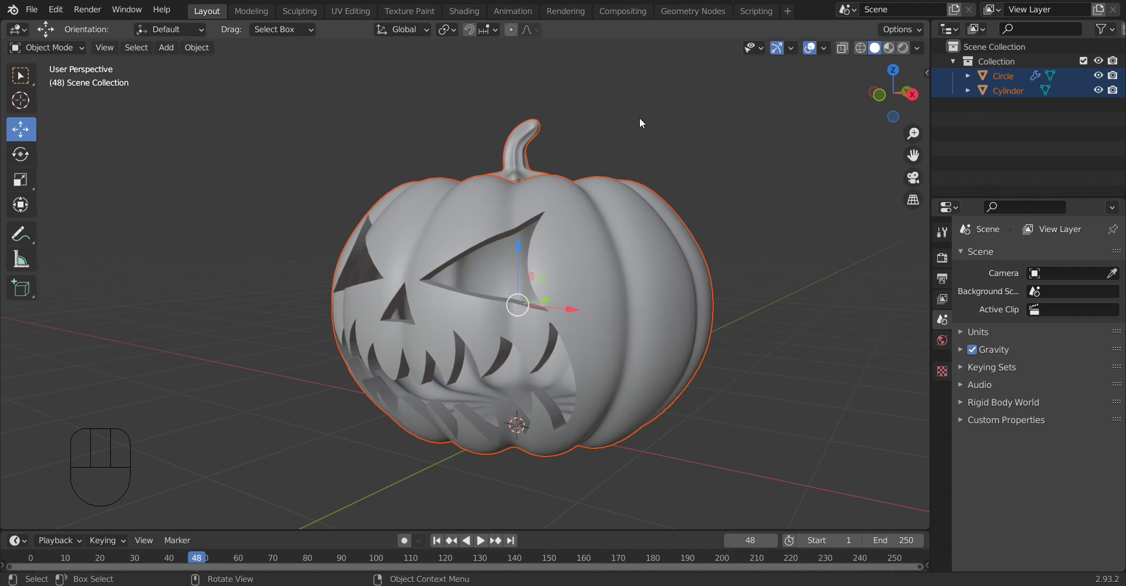
pyautogui.click(506, 174)
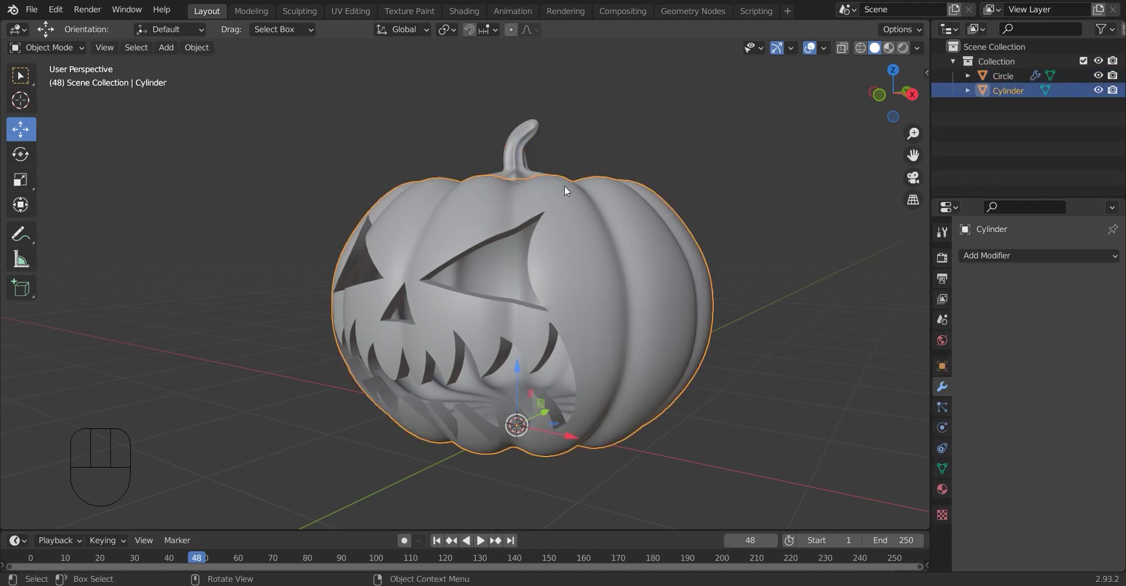
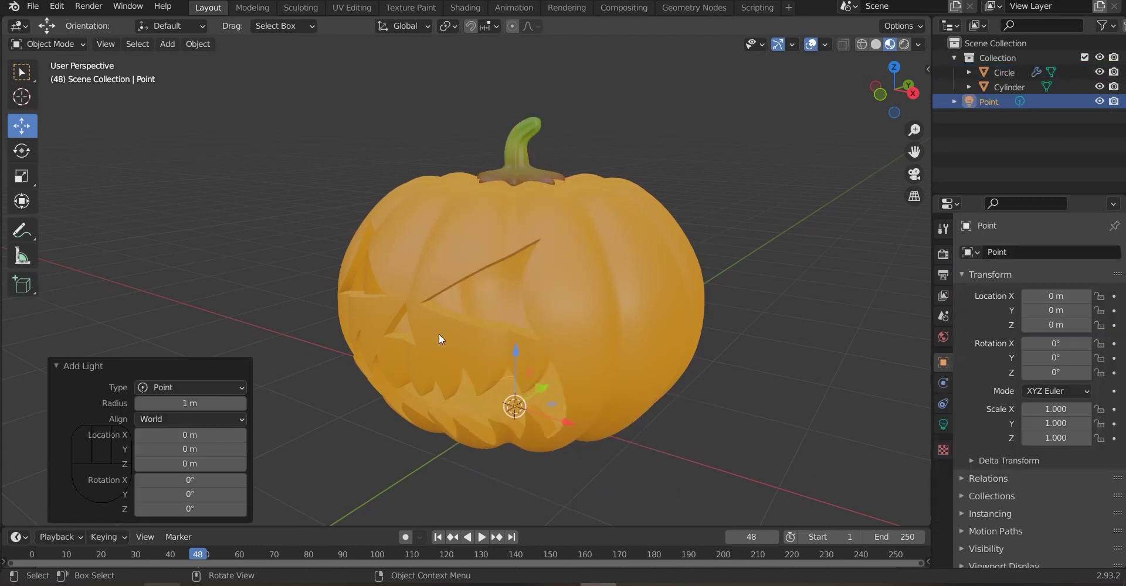
# Move the point light up to about 1.04 m inside the pumpkin and show its light settings
pyautogui.moveTo(525, 311); pyautogui.dragTo(531, 229)
pyautogui.click(885, 97)
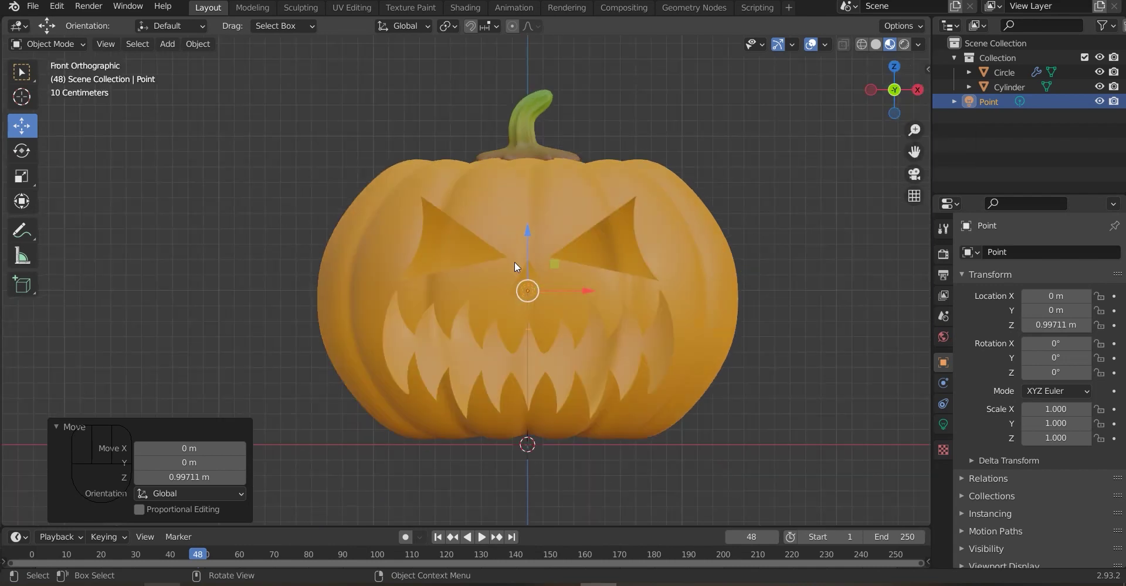
pyautogui.click(527, 222)
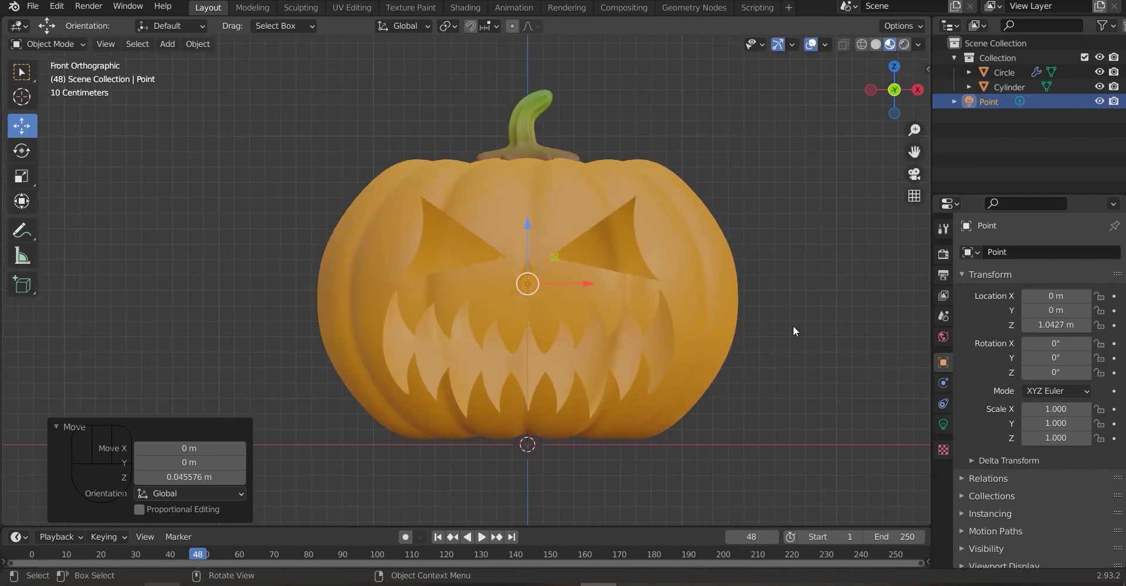
pyautogui.click(950, 426)
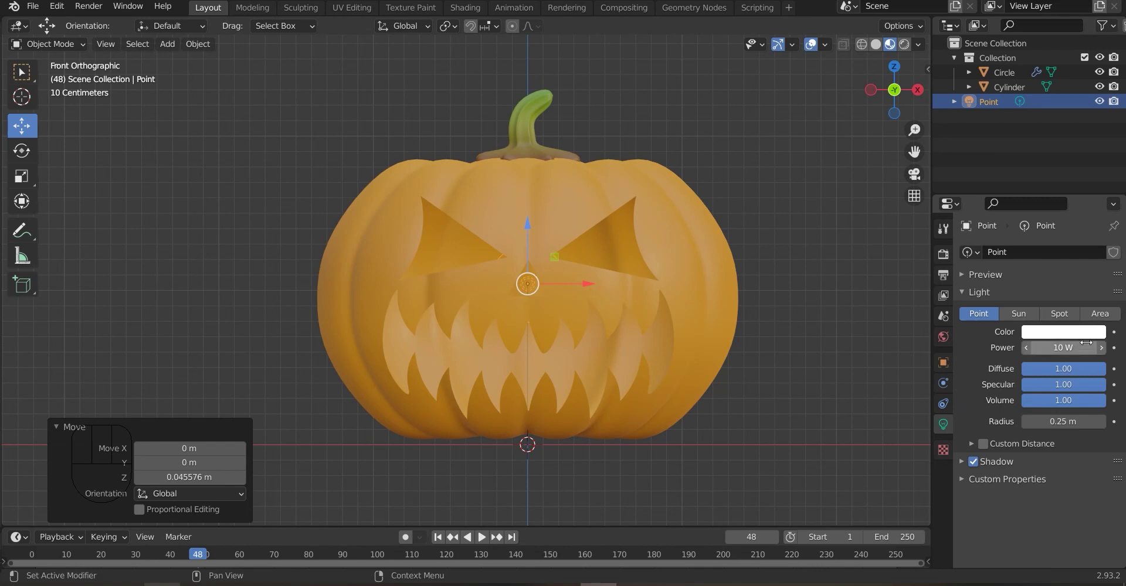
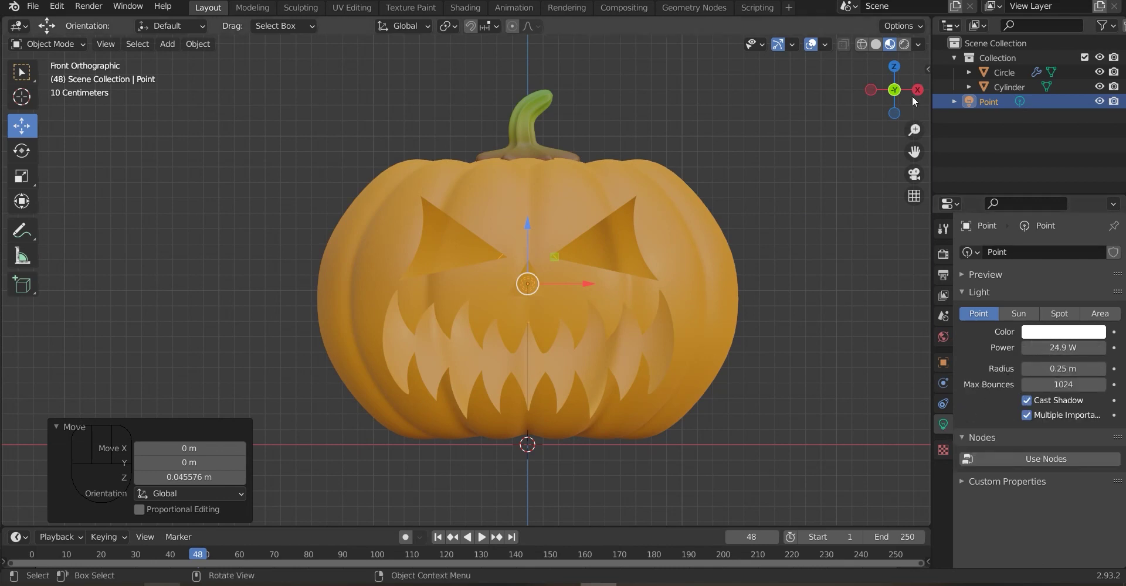
# Preview the scene in Rendered shading, orbit around the pumpkin, and switch to World settings
pyautogui.click(908, 46)
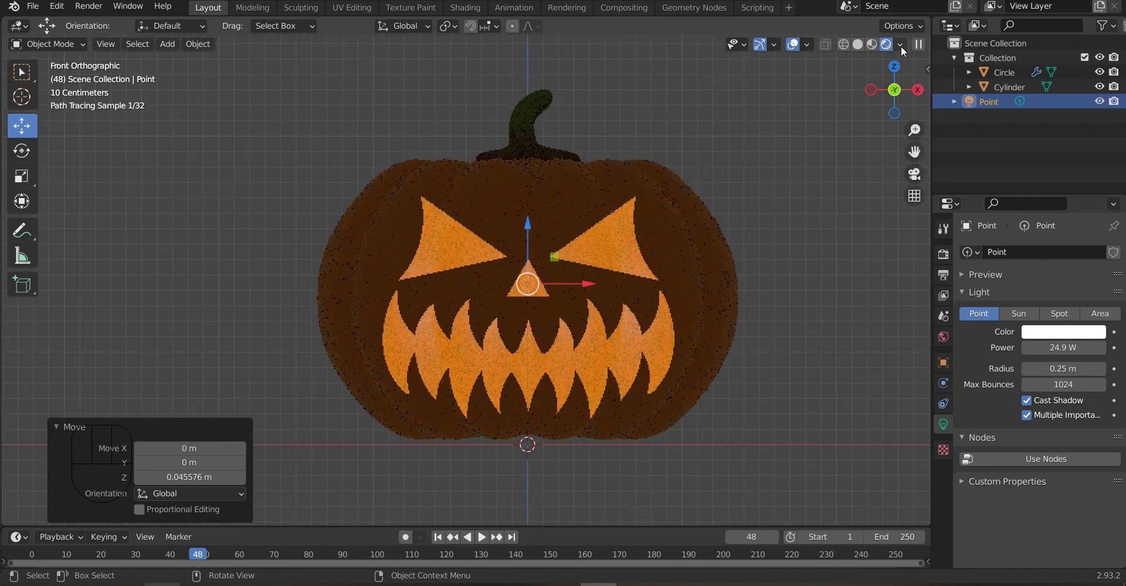
pyautogui.moveTo(896, 85); pyautogui.dragTo(896, 86)
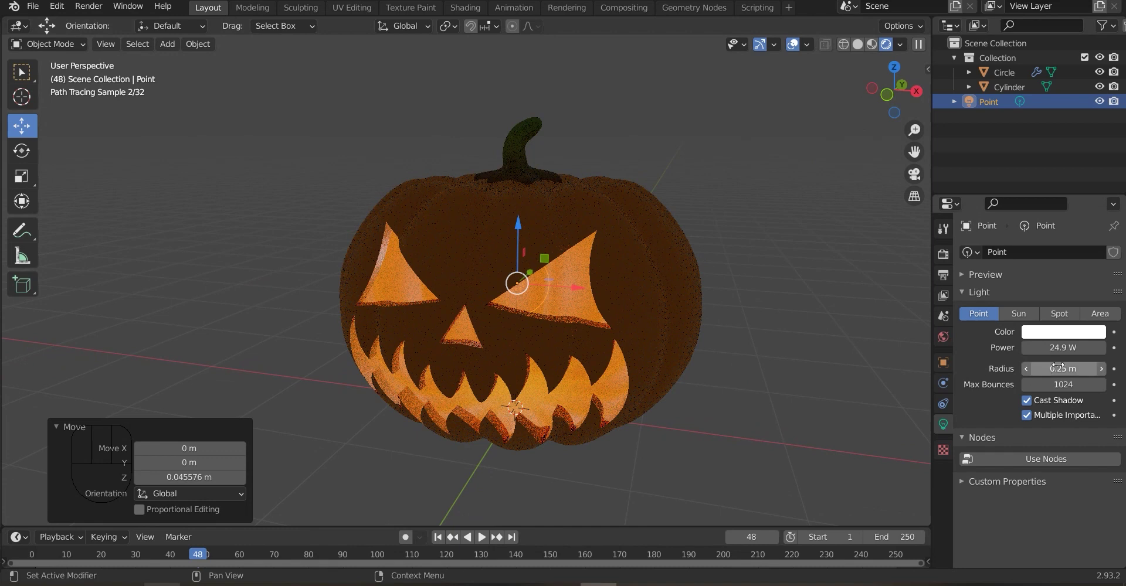
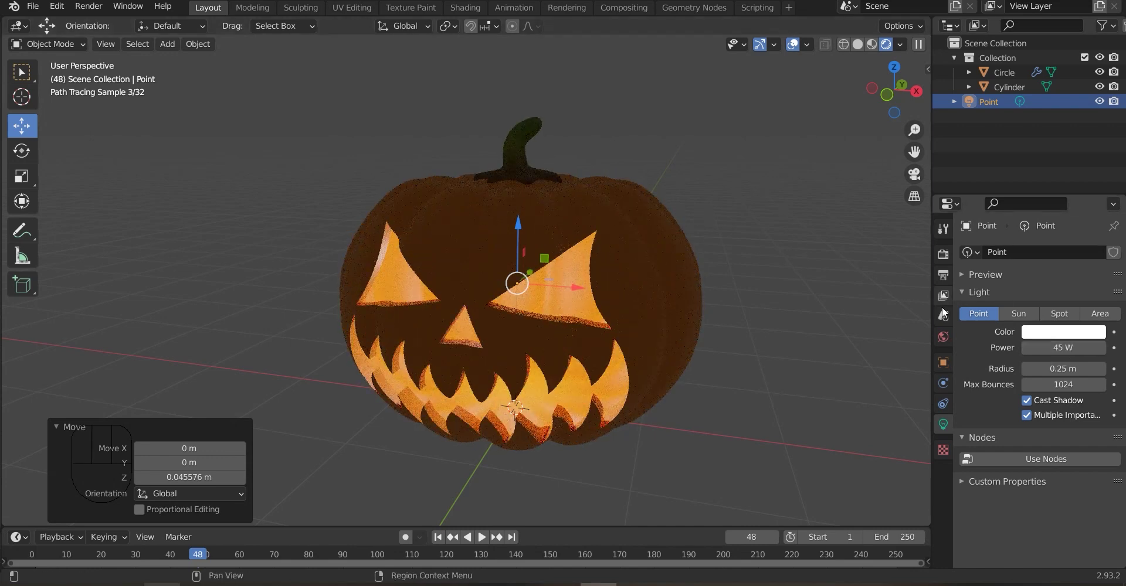
pyautogui.click(951, 343)
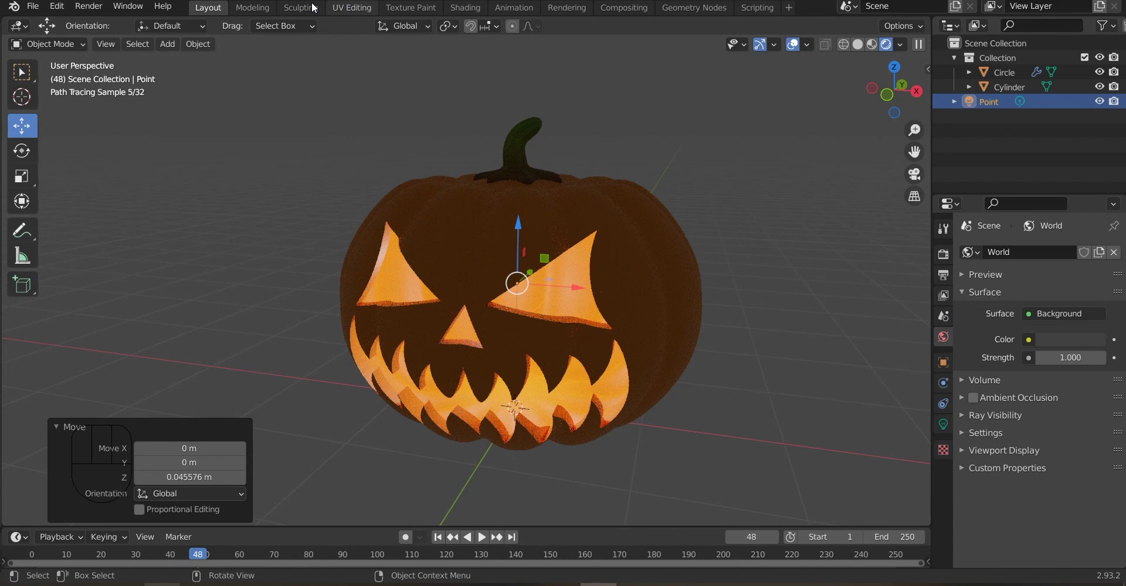
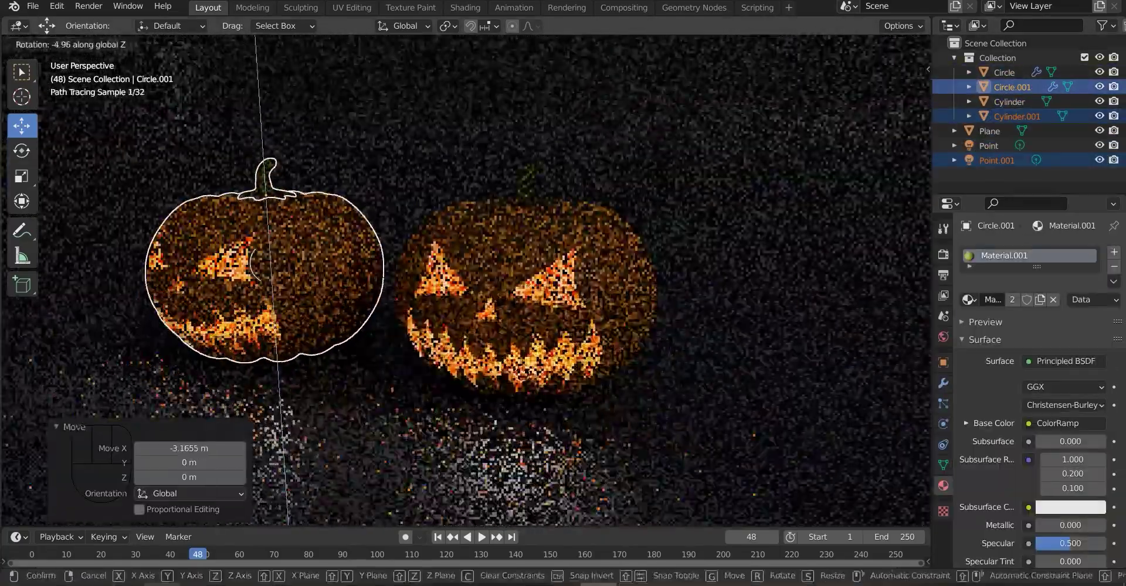
# Rotate and shrink the duplicated pumpkin so it sits smaller beside the first
pyautogui.press('r')
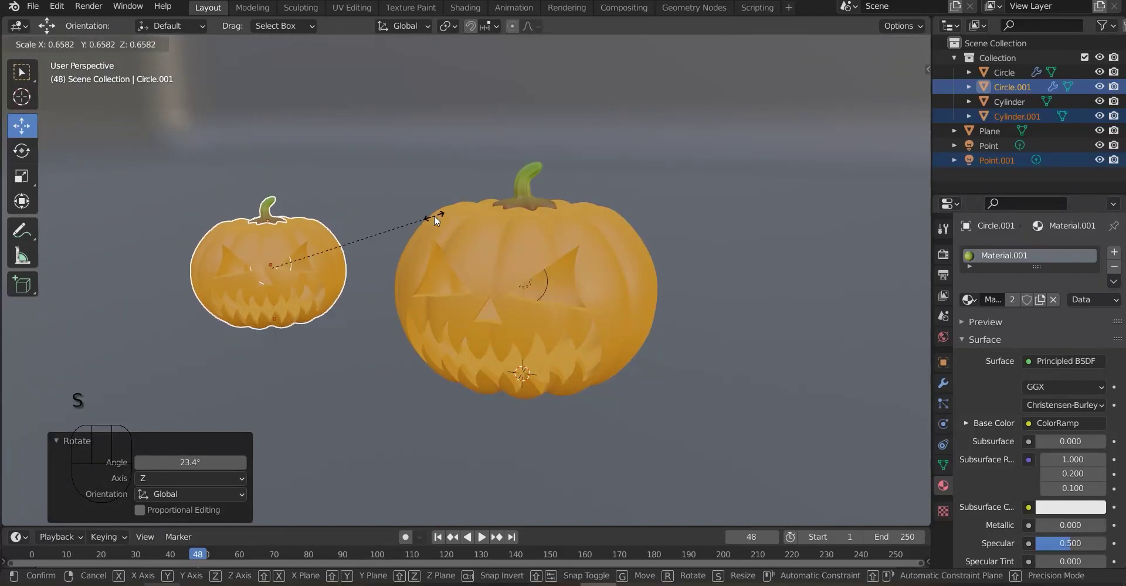
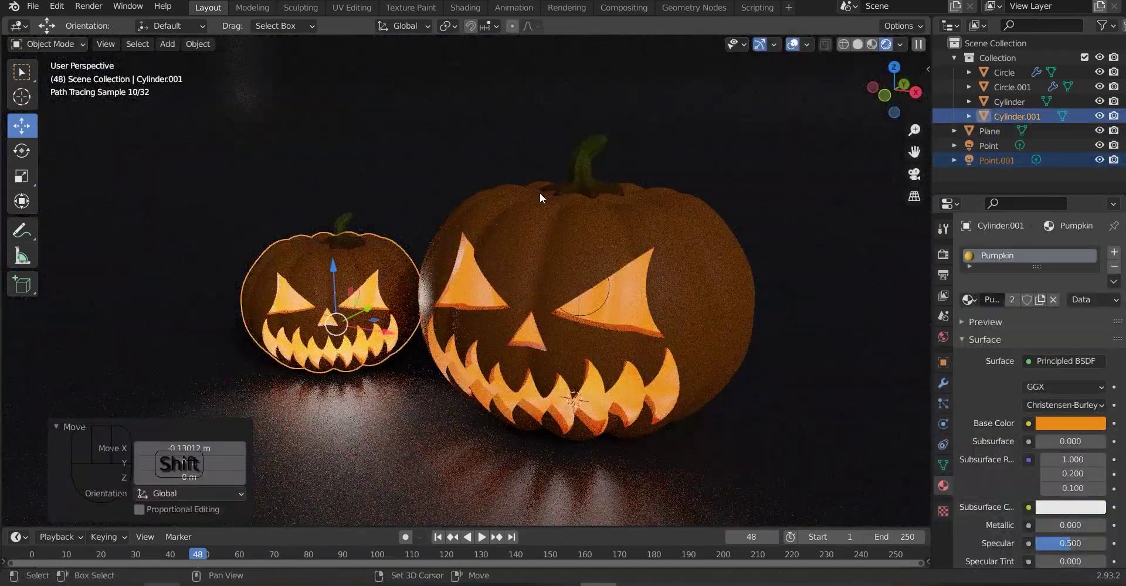
# Fly the camera view to frame both glowing jack-o'-lanterns on the floor
pyautogui.press('shift+f')
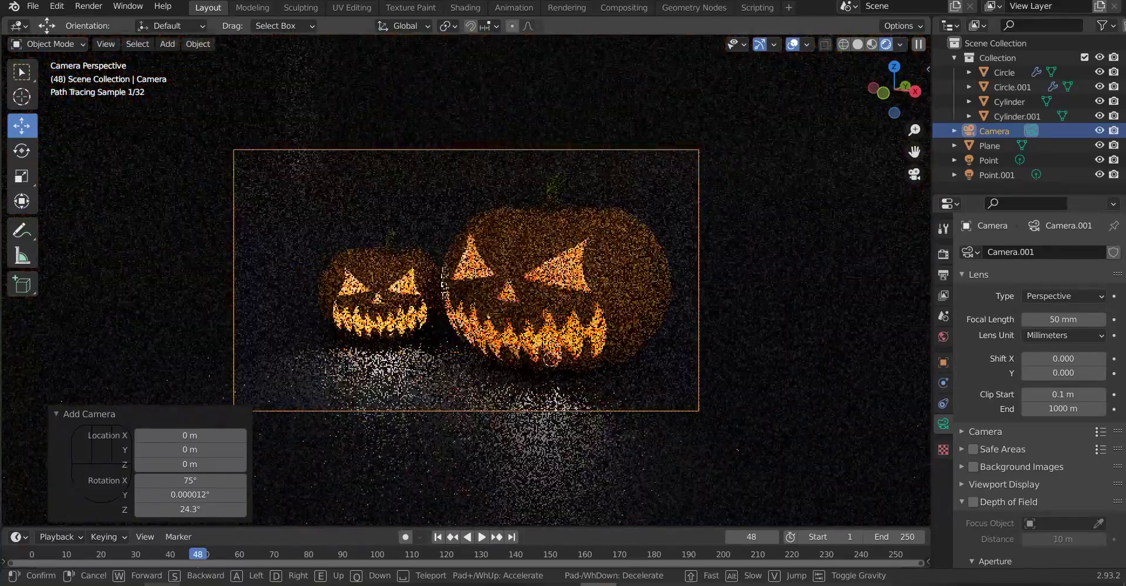